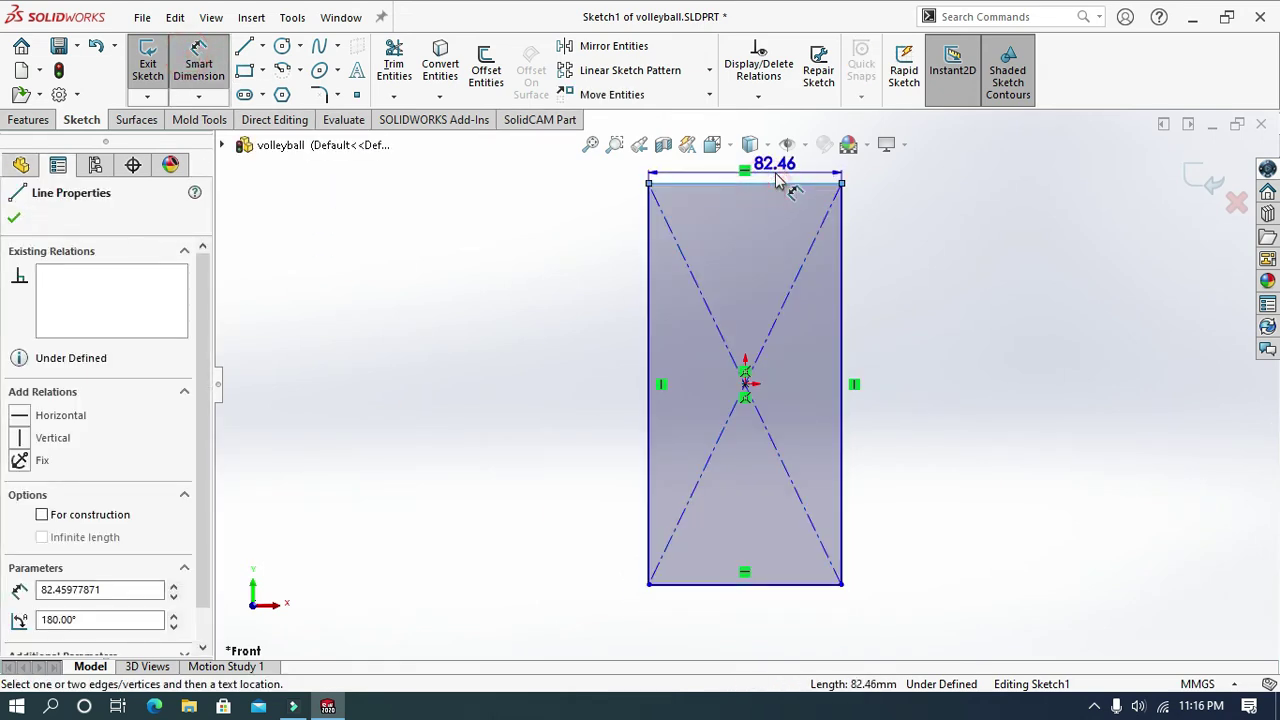
Step: Dimension the rectangle's top edge to 80 mm, keeping the 240 mm height
text(80)
key(Return)
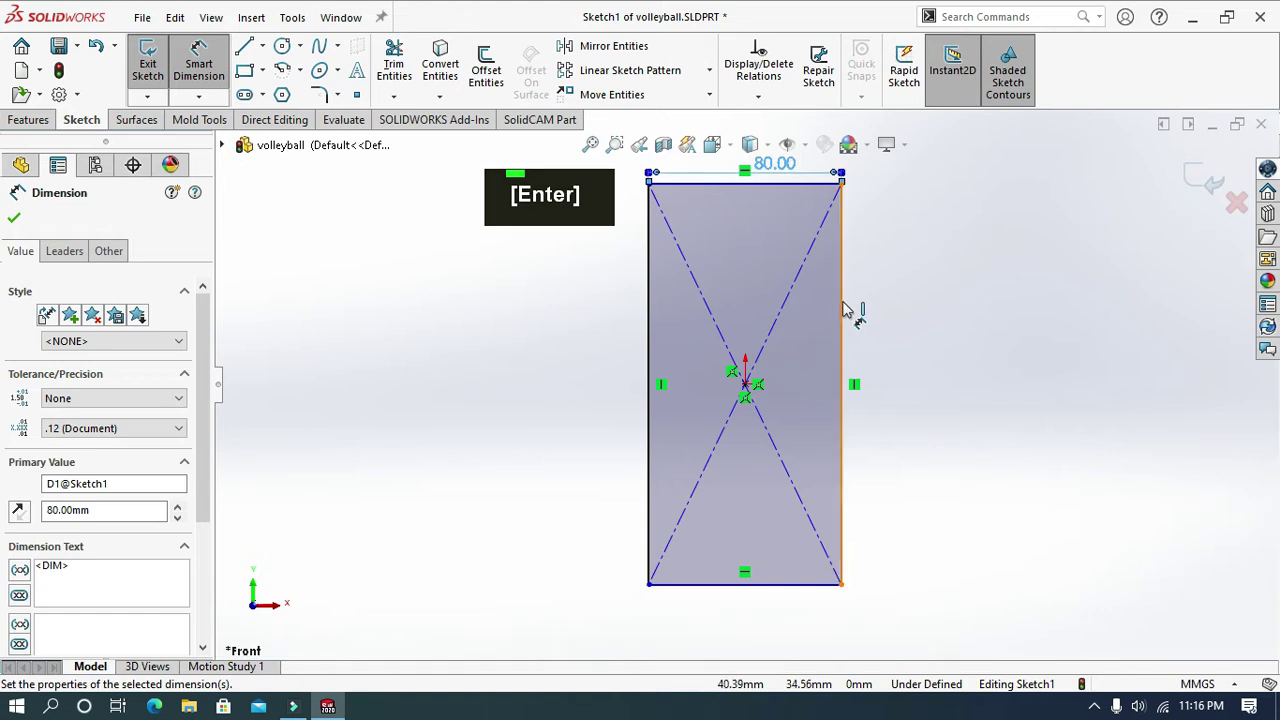
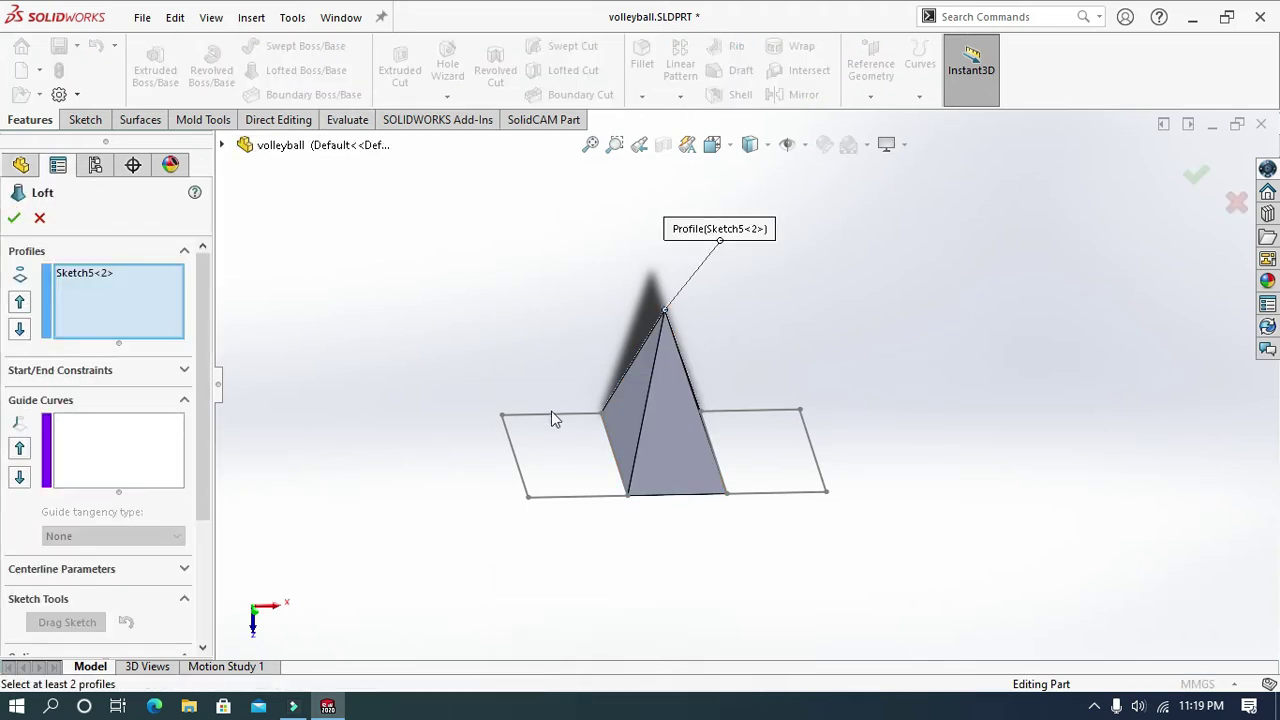
Step: Zoom in and out while lofting Loft2 and Loft3 and starting Sketch6 from the apex
scroll(down, 3)
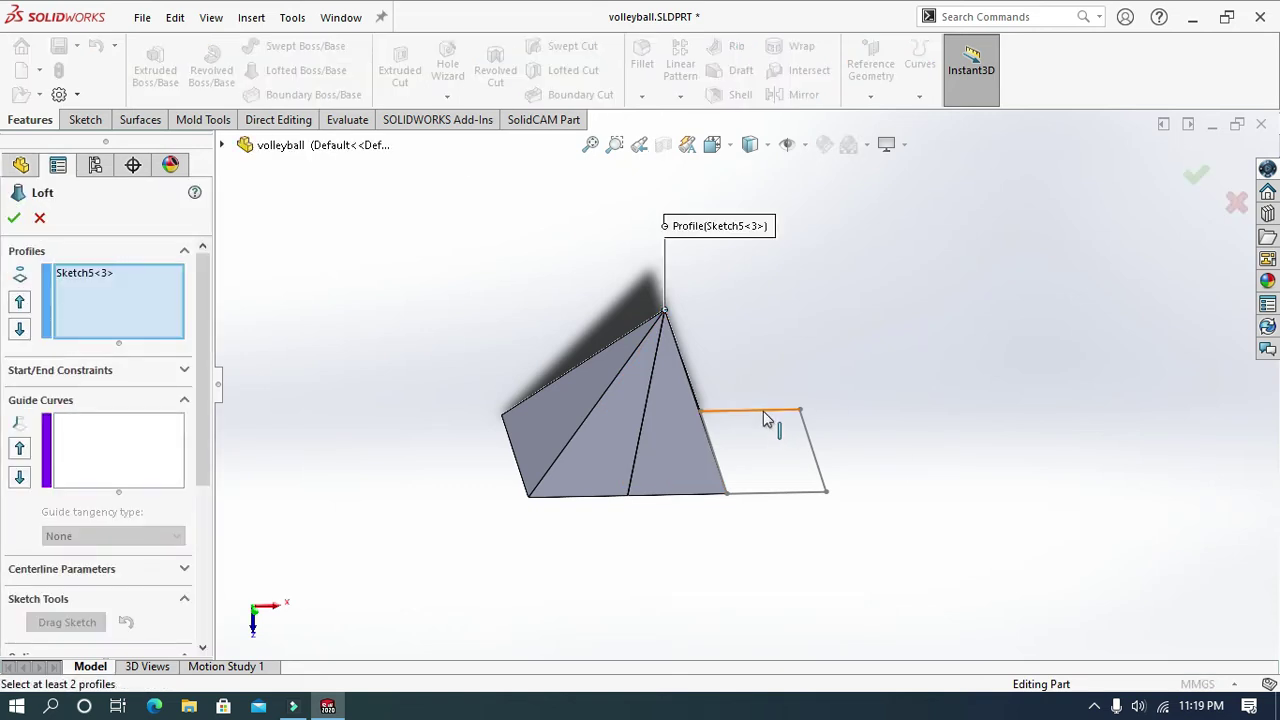
scroll(down, 3)
scroll(up, 3)
scroll(down, 3)
scroll(up, 3)
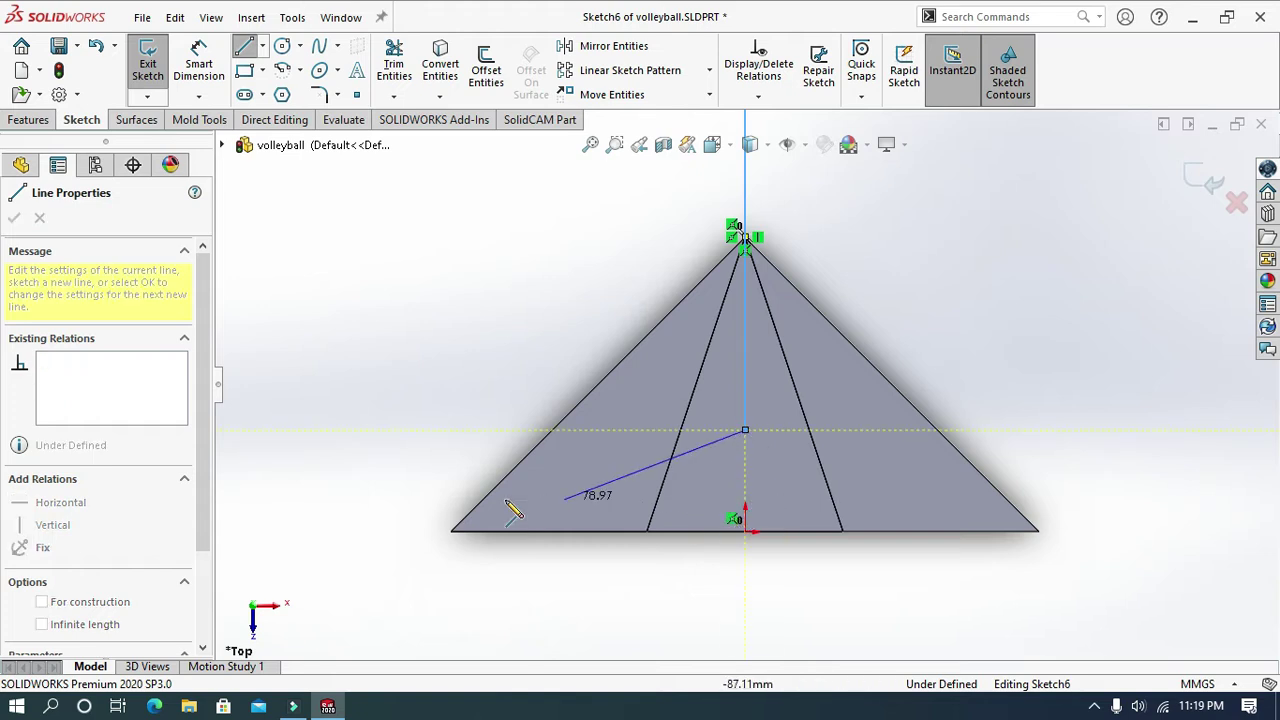
Step: Draw the vertical line from the origin and dimension it to 210 mm
key(Escape)
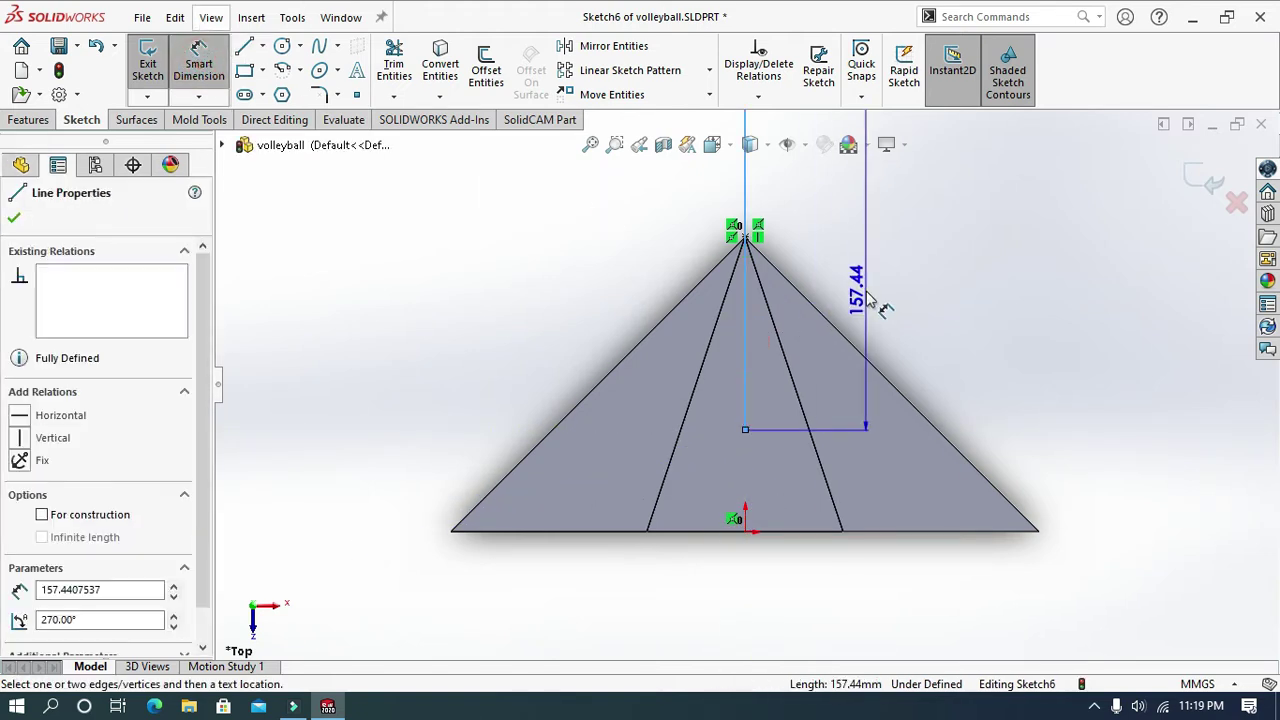
text(210)
key(Return)
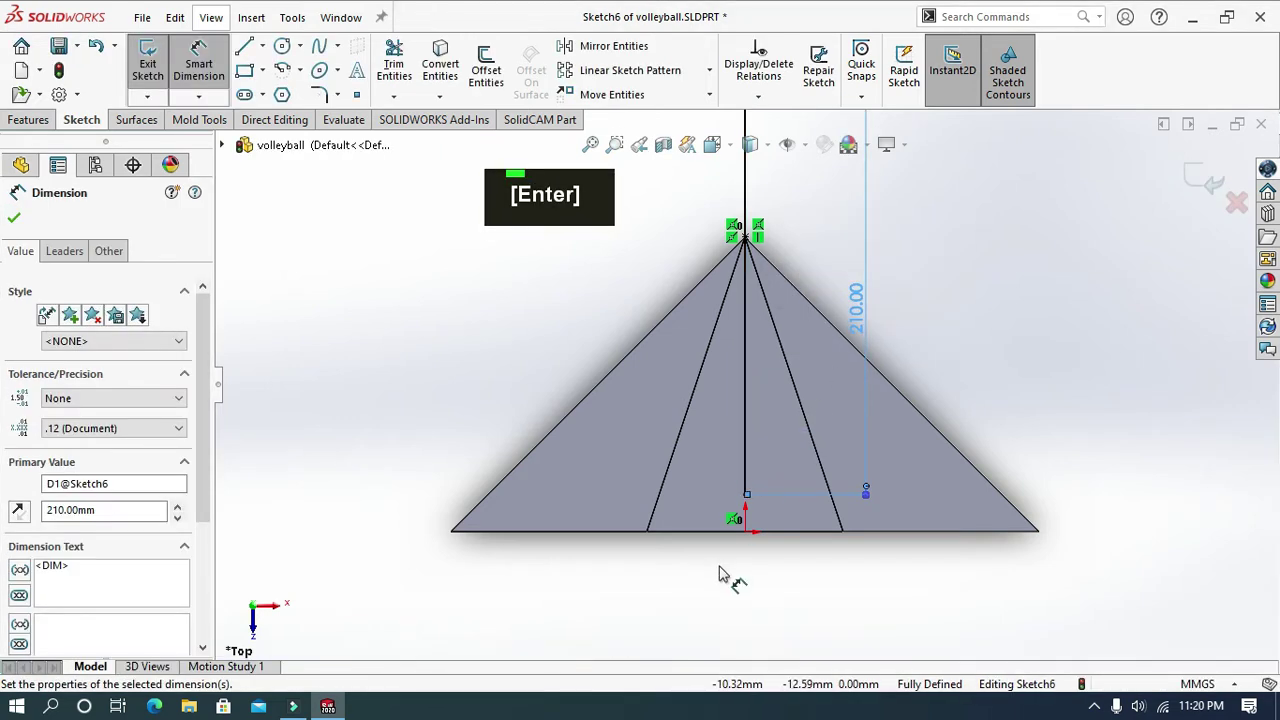
Step: Sketch a 180° centerpoint arc around the pyramid centred on the line
scroll(up, 3)
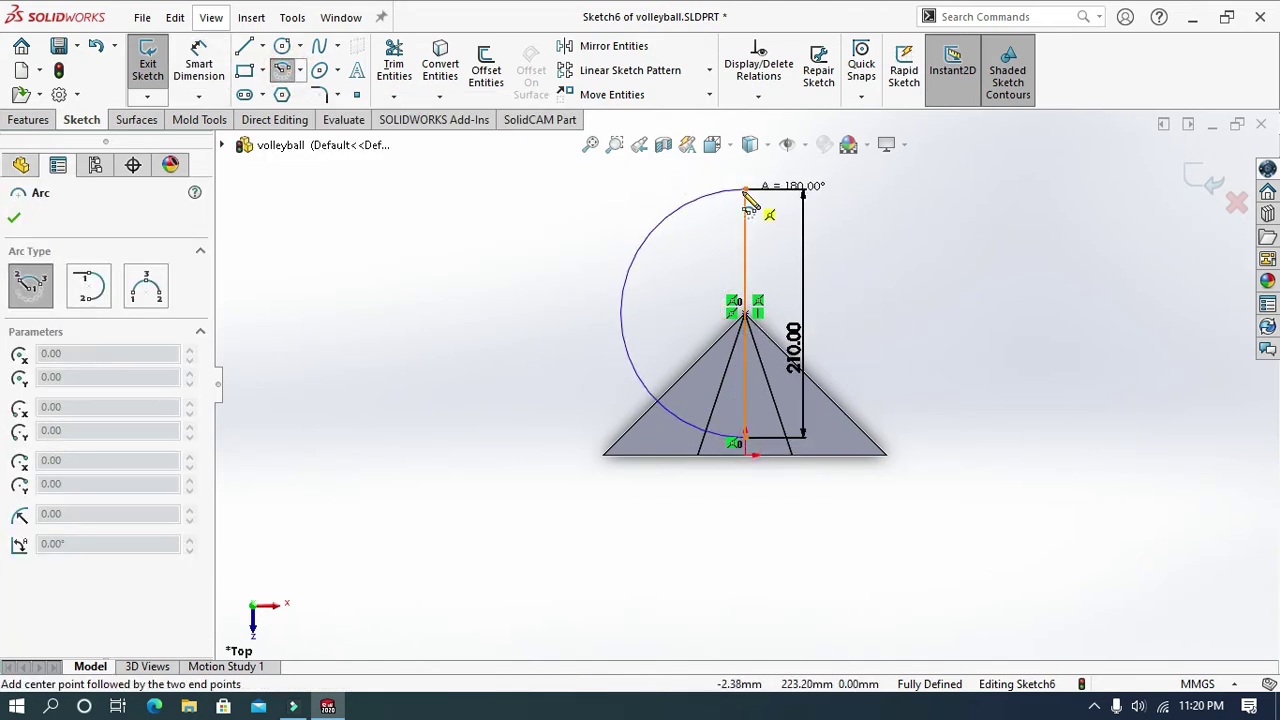
scroll(up, 3)
key(Escape)
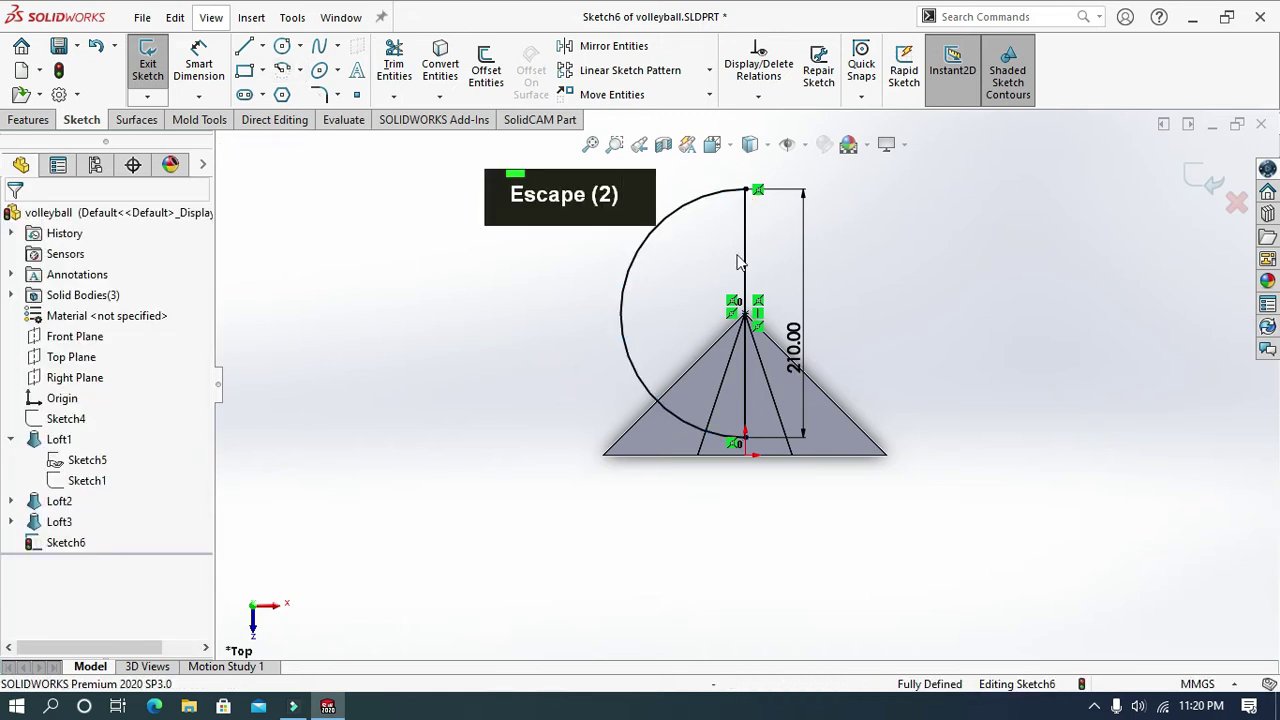
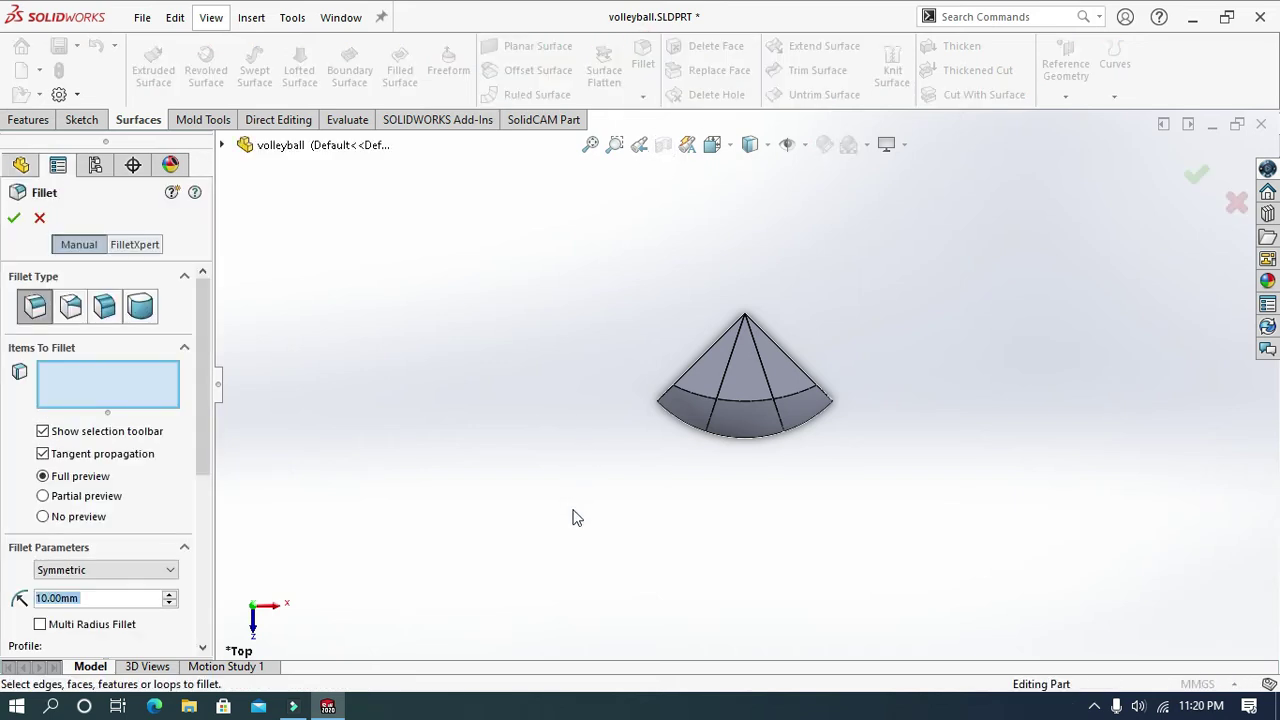
Step: Face-fillet the panel seams at 2 mm for Fillet1 and Fillet2 and pick the next panel face
middle_click(595, 530)
scroll(up, 3)
scroll(down, 3)
double_click(131, 604)
key(2)
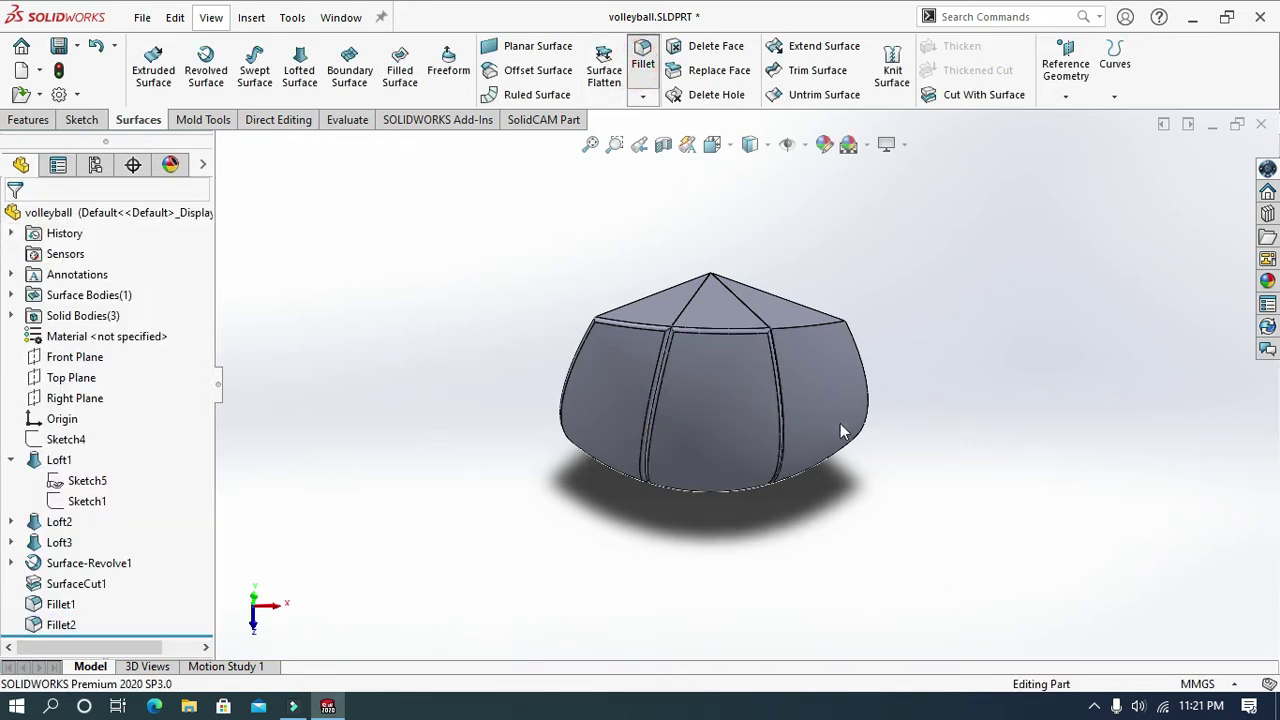
Step: Confirm the third 2 mm fillet and rotate the view to check the rounded panels
scroll(down, 3)
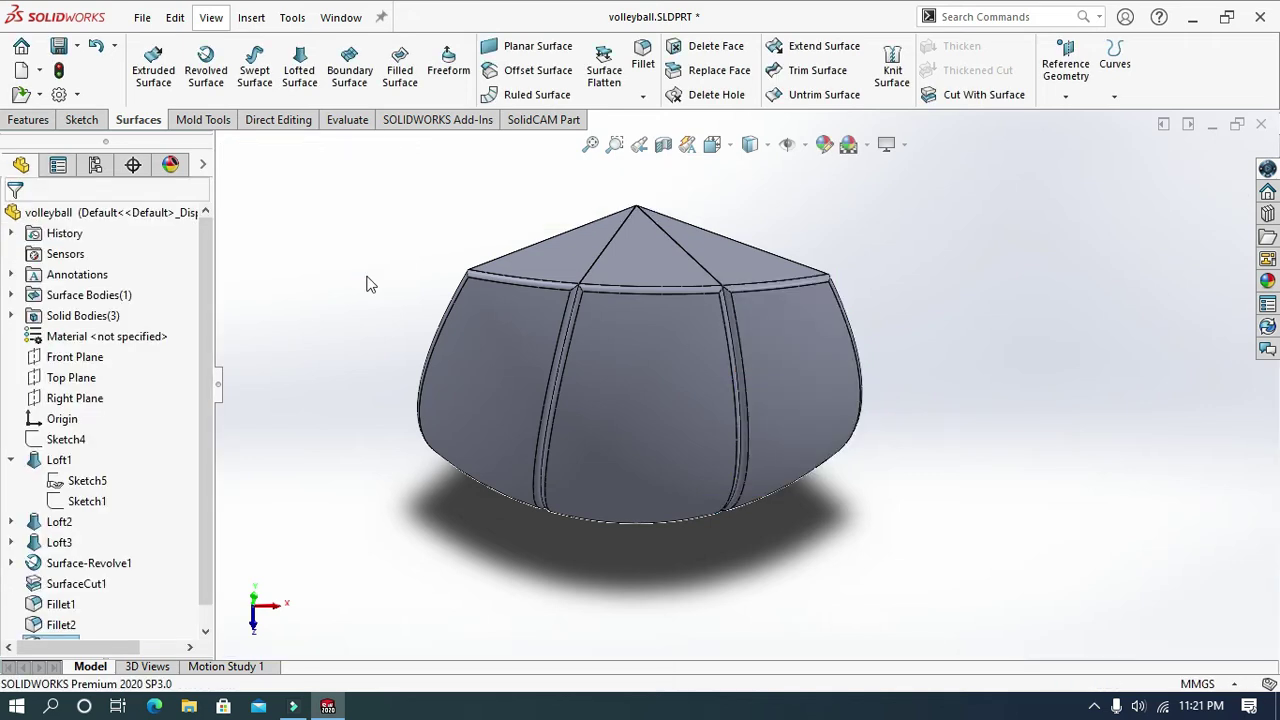
scroll(down, 3)
scroll(up, 3)
middle_click(508, 442)
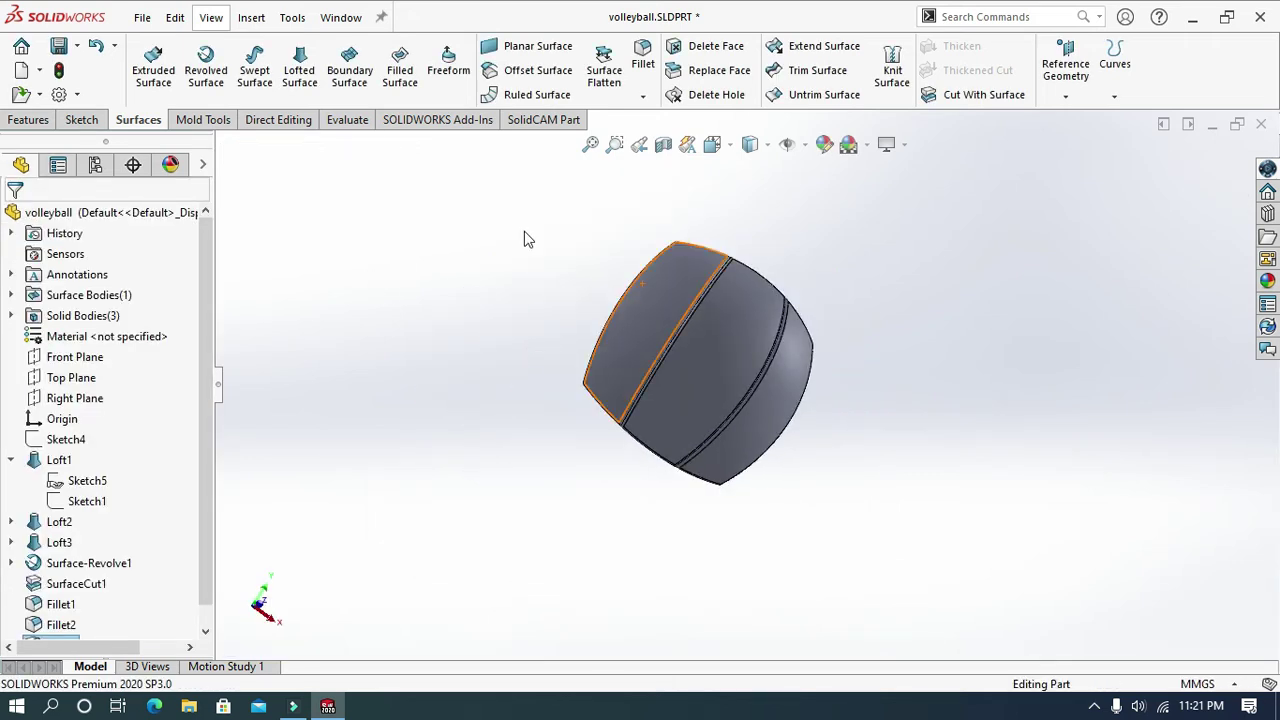
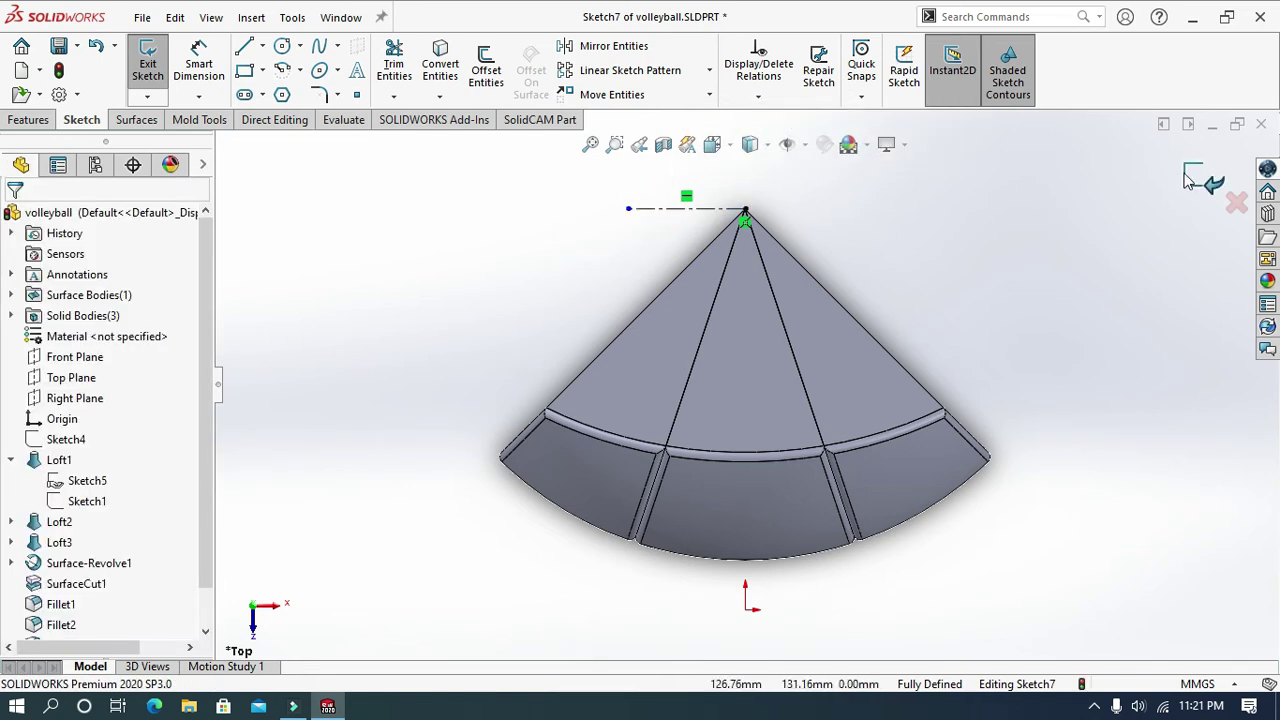
Step: Draw a vertical construction line from the apex in Sketch8 on the Right Plane and finish it
middle_click(501, 346)
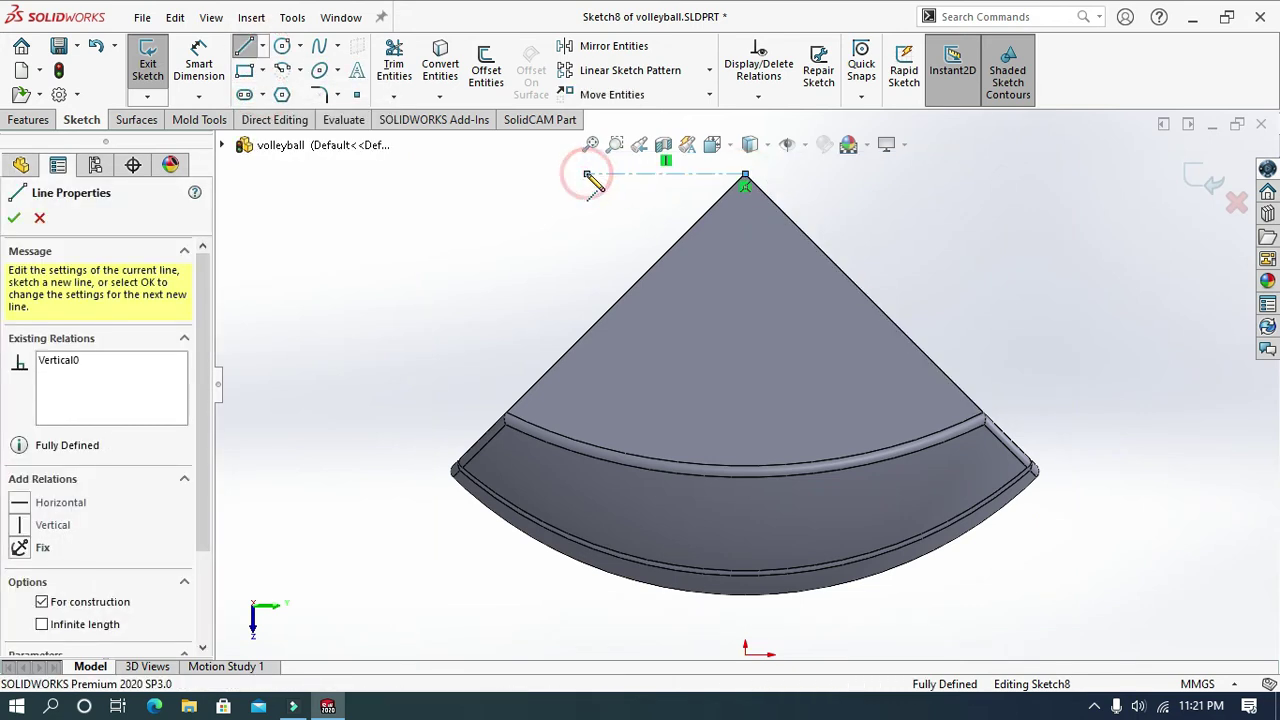
key(Escape)
key(Escape)
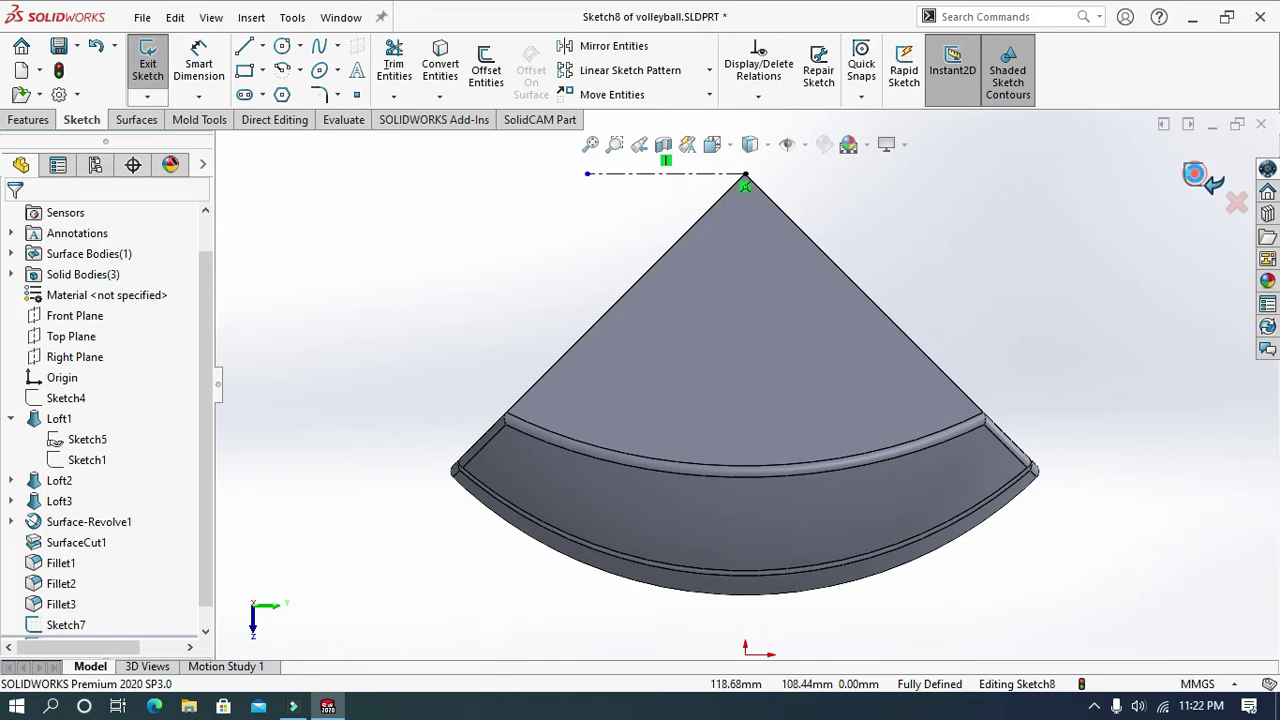
key(Escape)
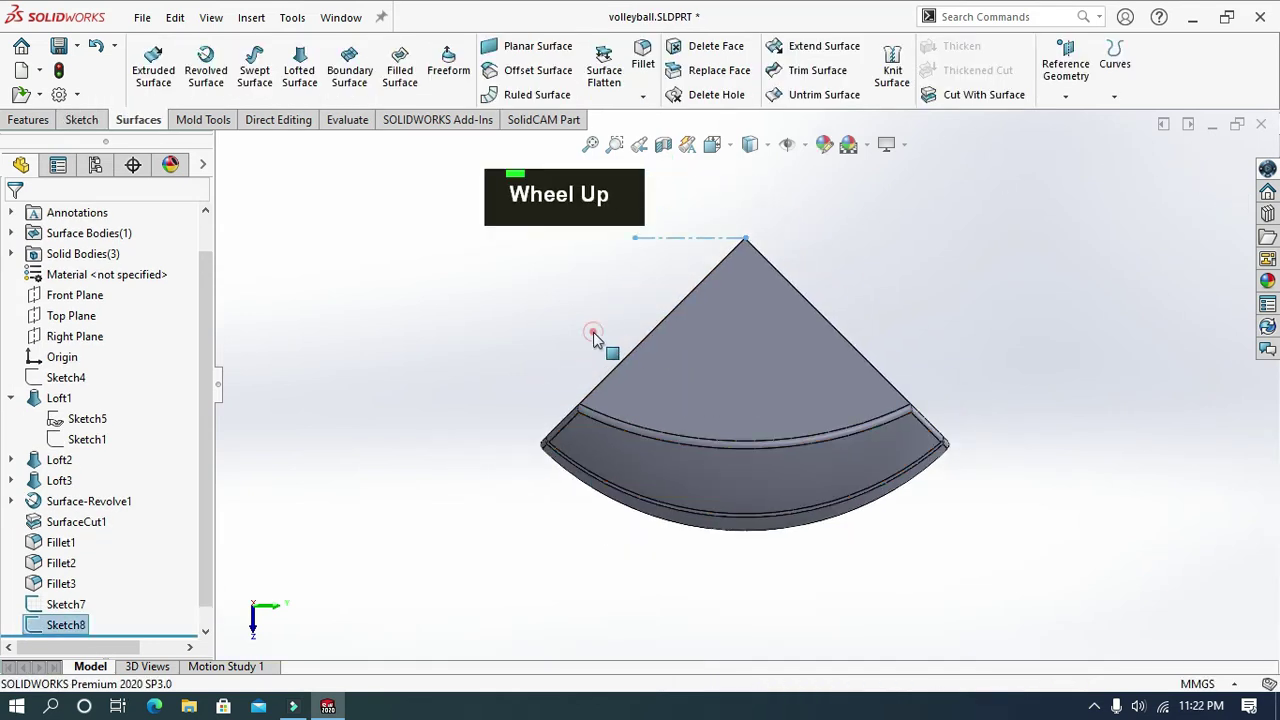
Step: Circular-pattern bodies Fillet1–3 about Line1@Sketch7 with 4 instances over 360°
middle_click(598, 337)
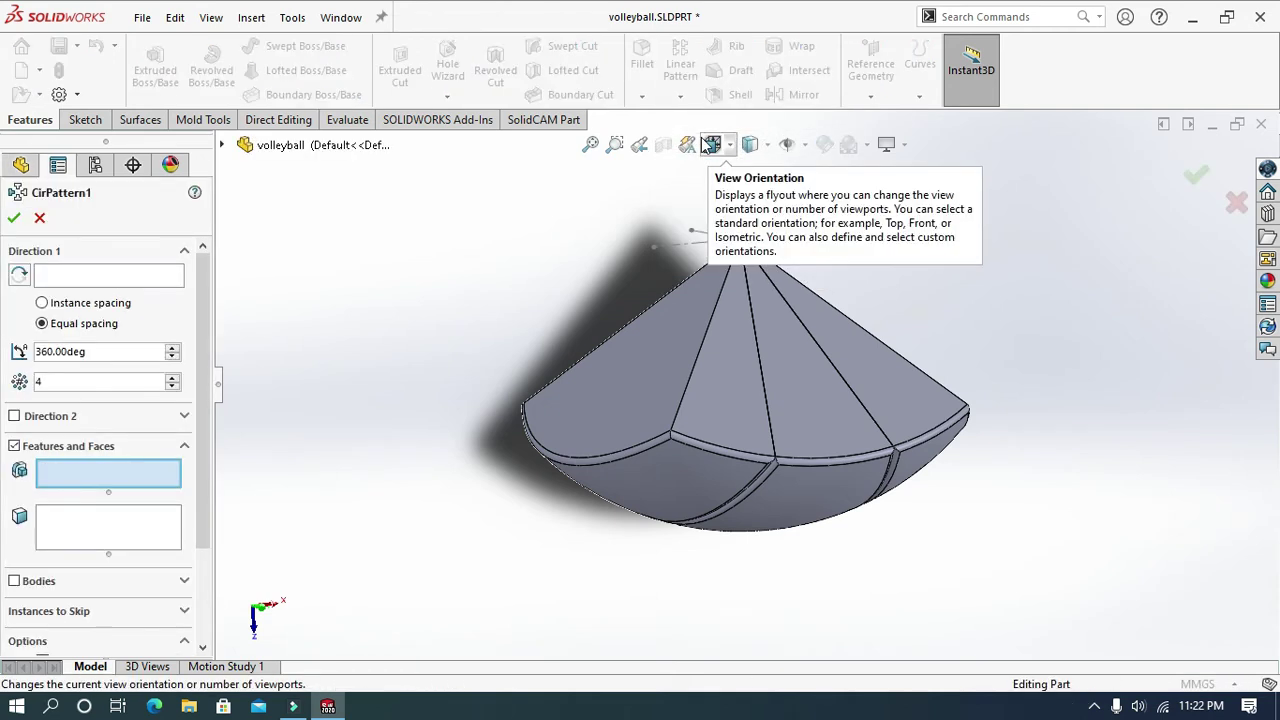
middle_click(501, 305)
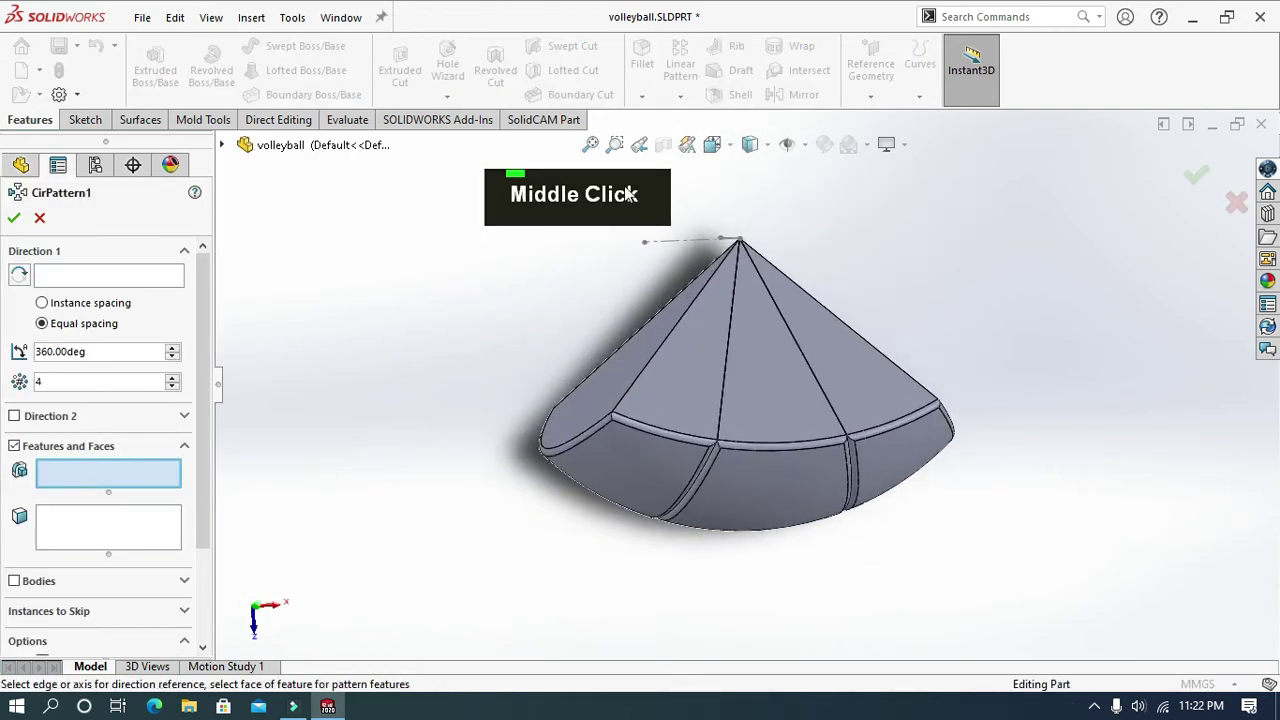
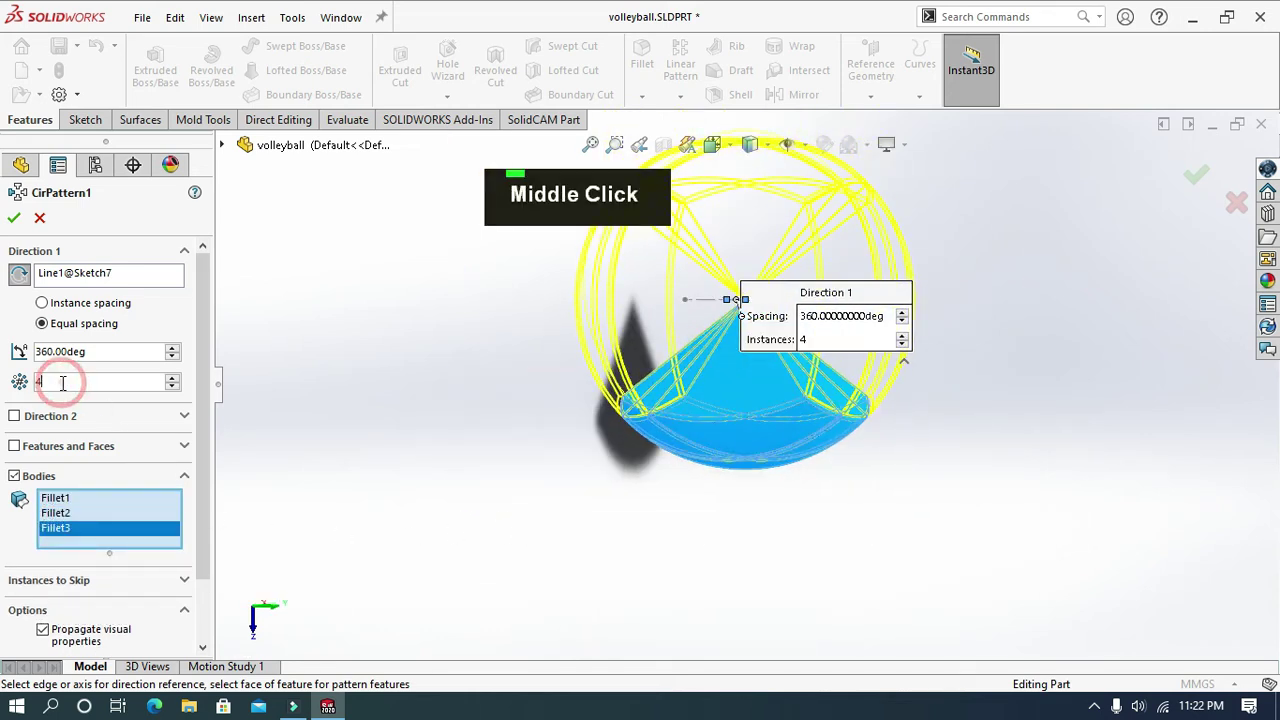
text(4)
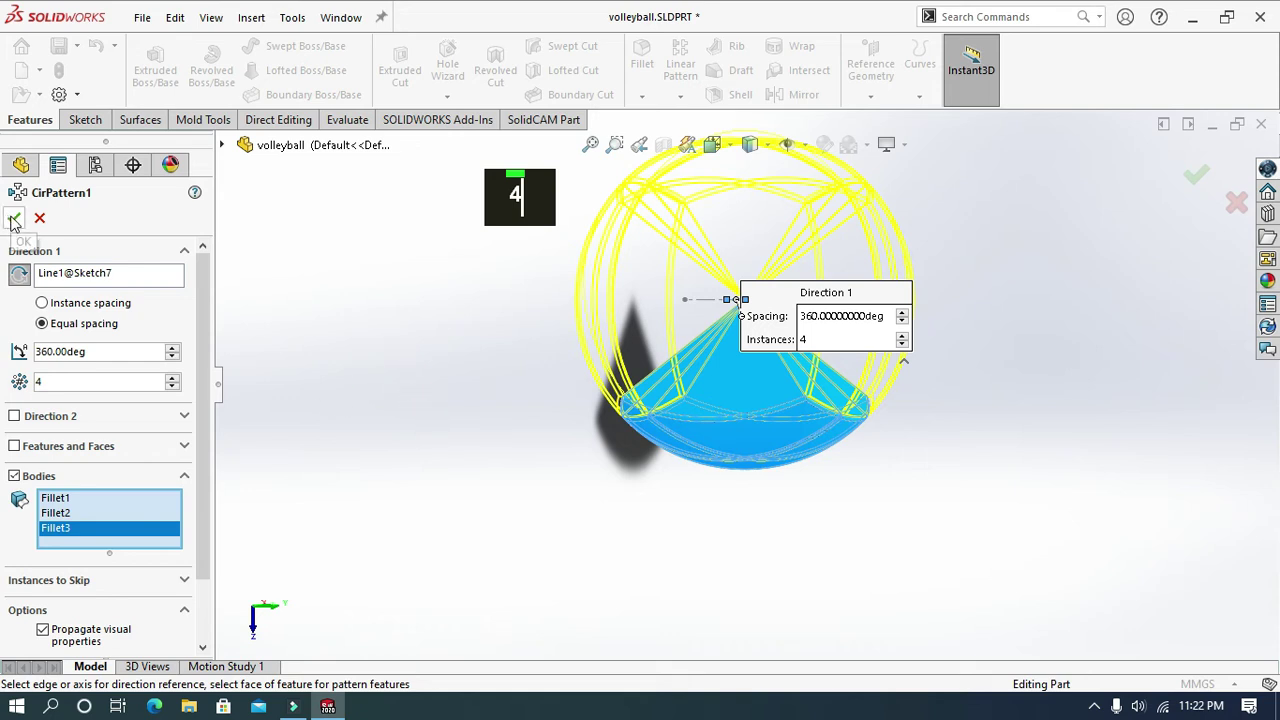
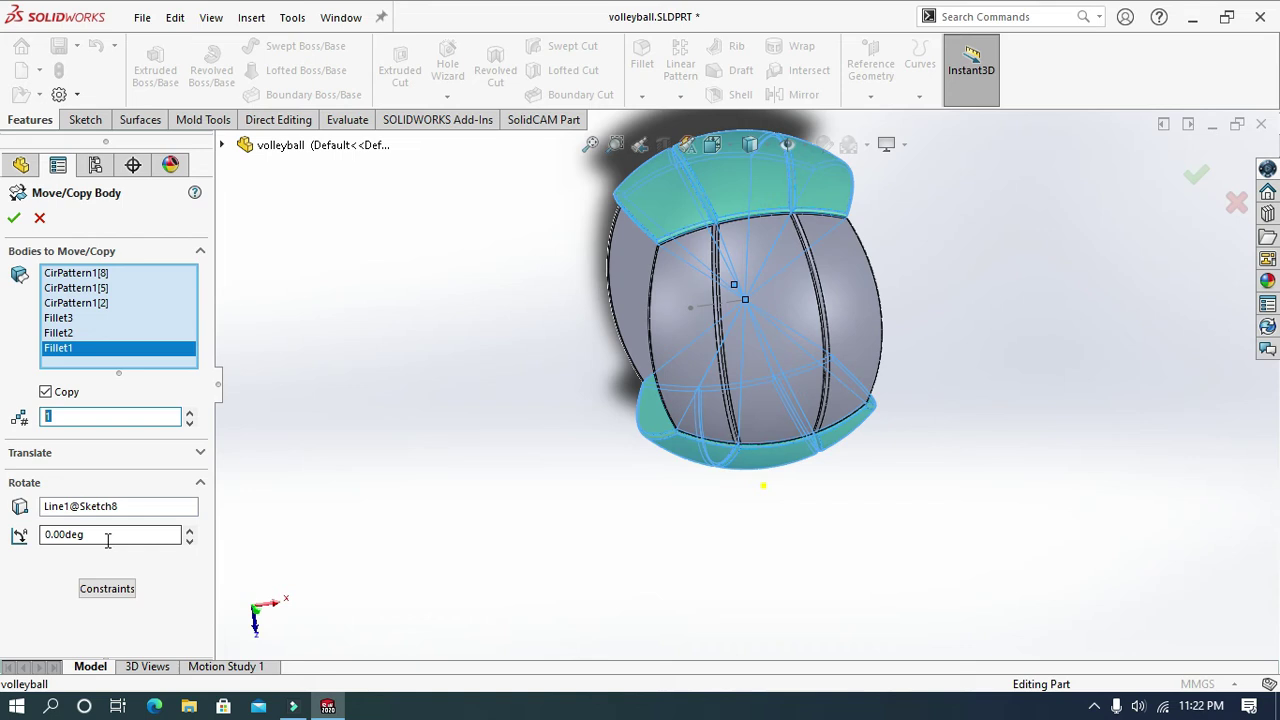
Step: Copy the six panel bodies rotated 90° about Line1@Sketch8
text(90)
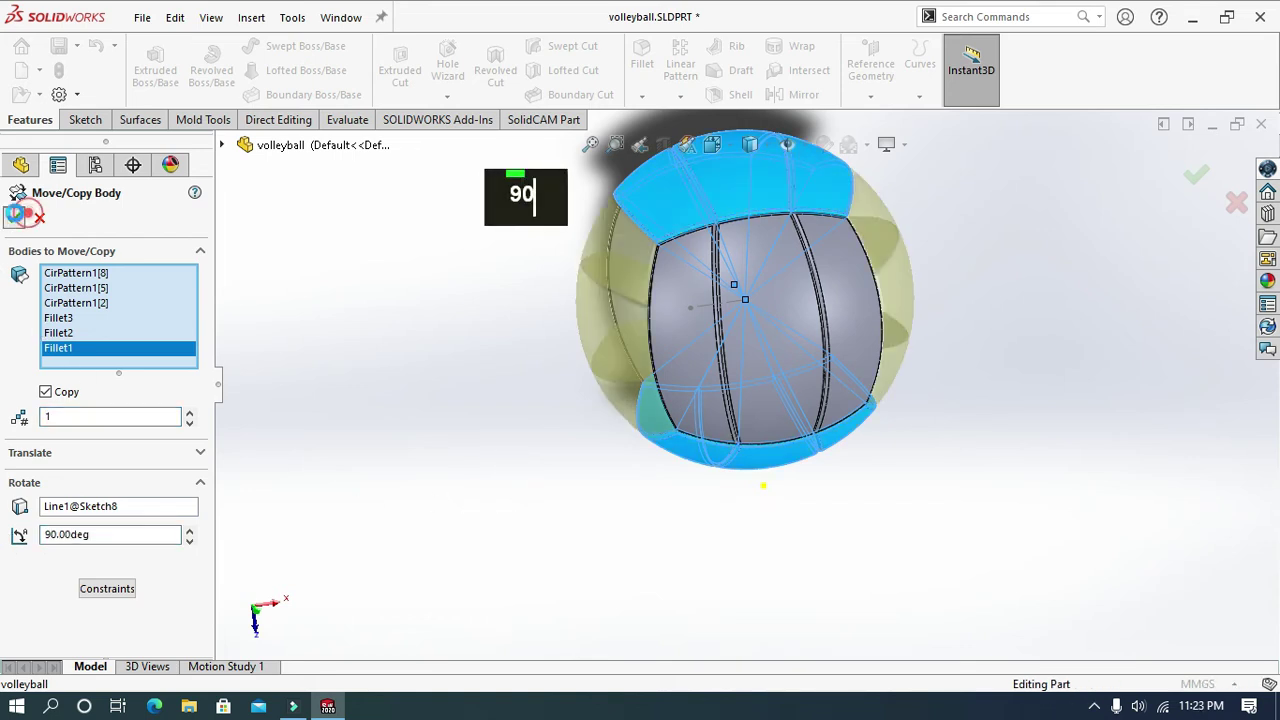
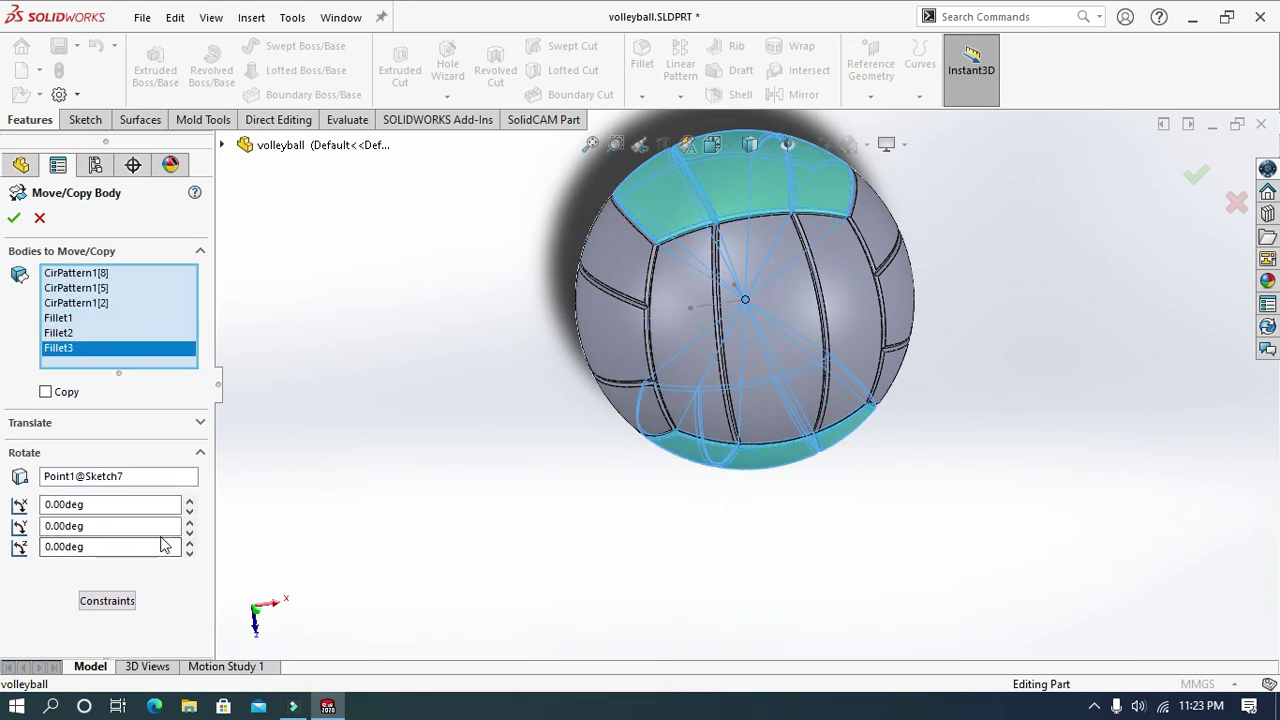
Step: Rotate the CirPattern1 bodies and Fillet1–3 by 90° about Point1@Sketch7
middle_click(417, 600)
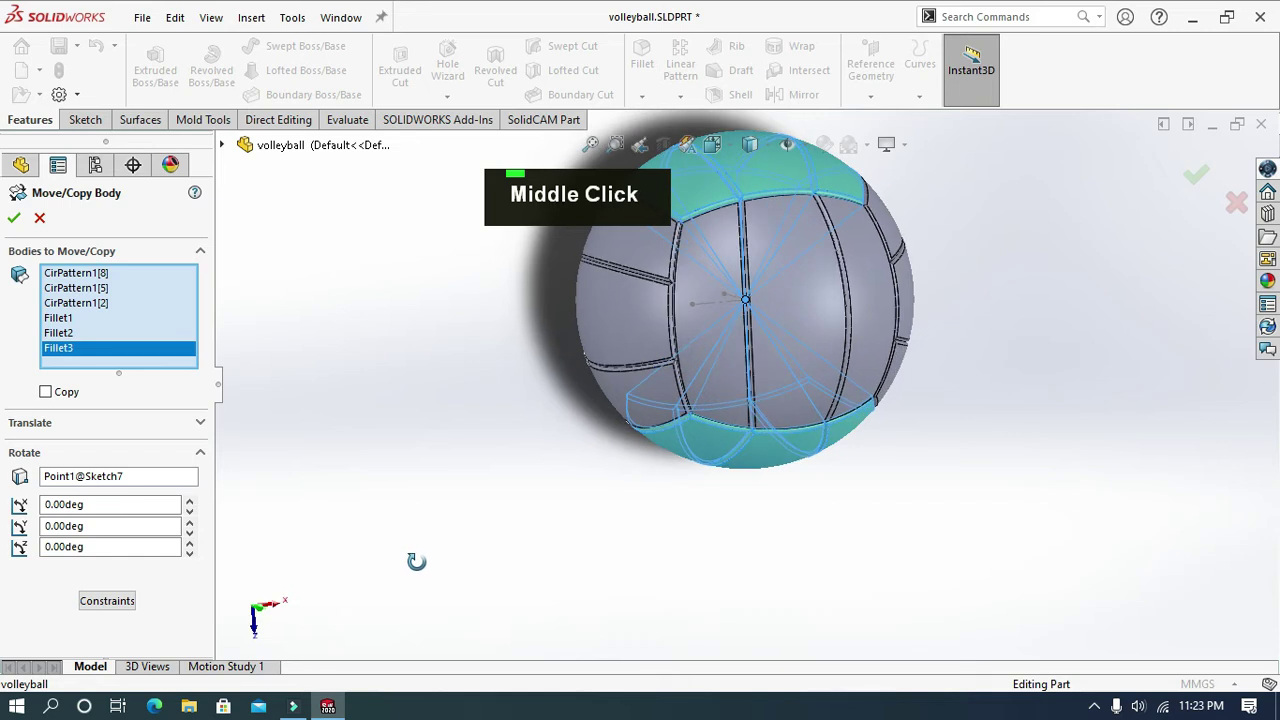
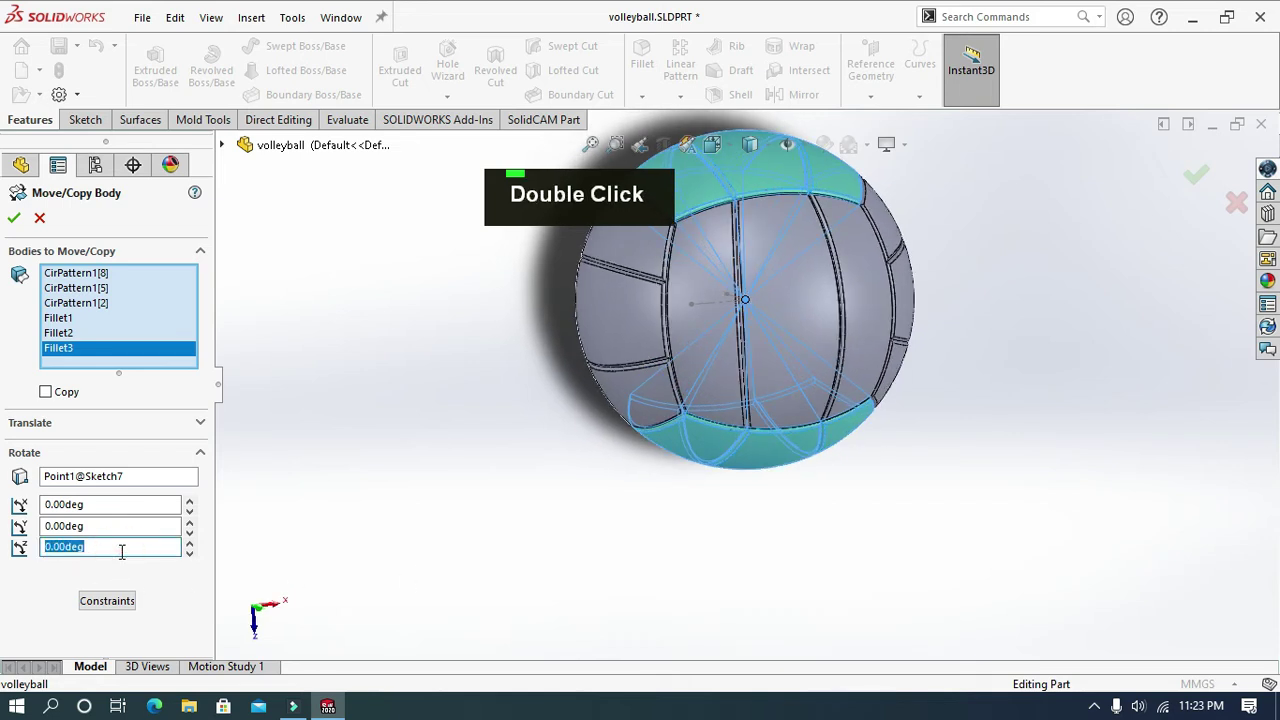
text(90)
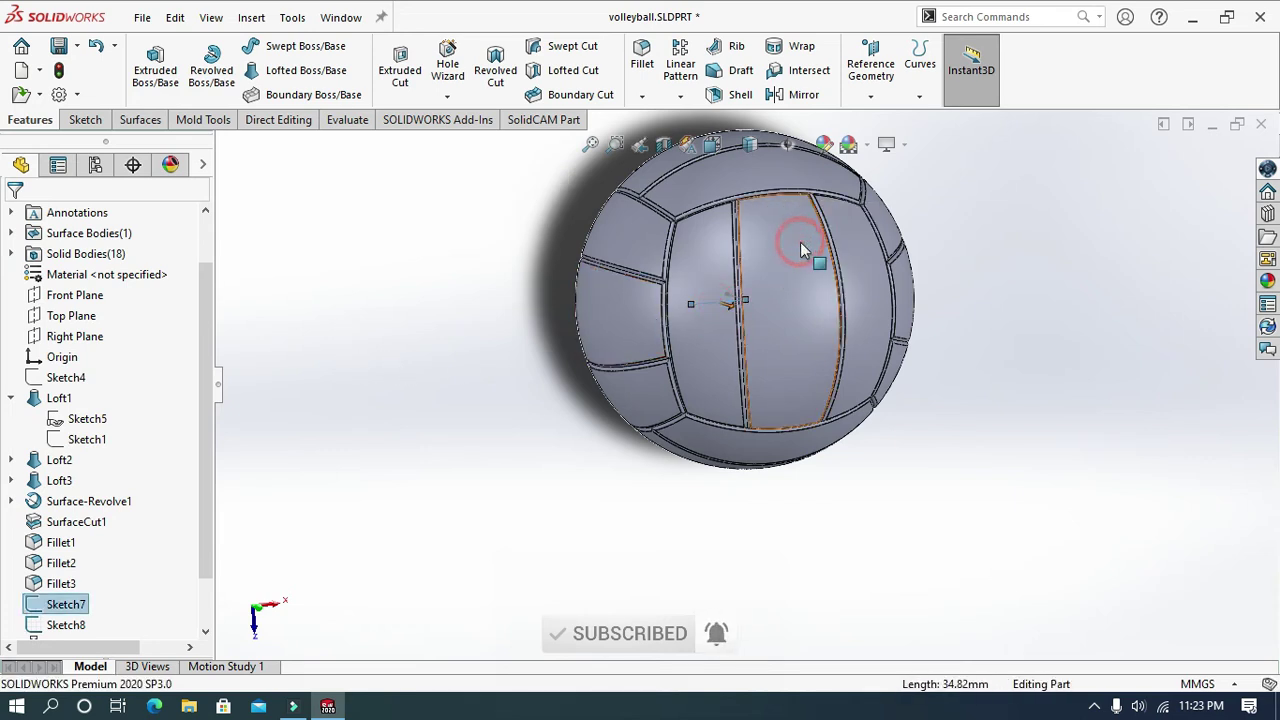
text(90)
middle_click(475, 446)
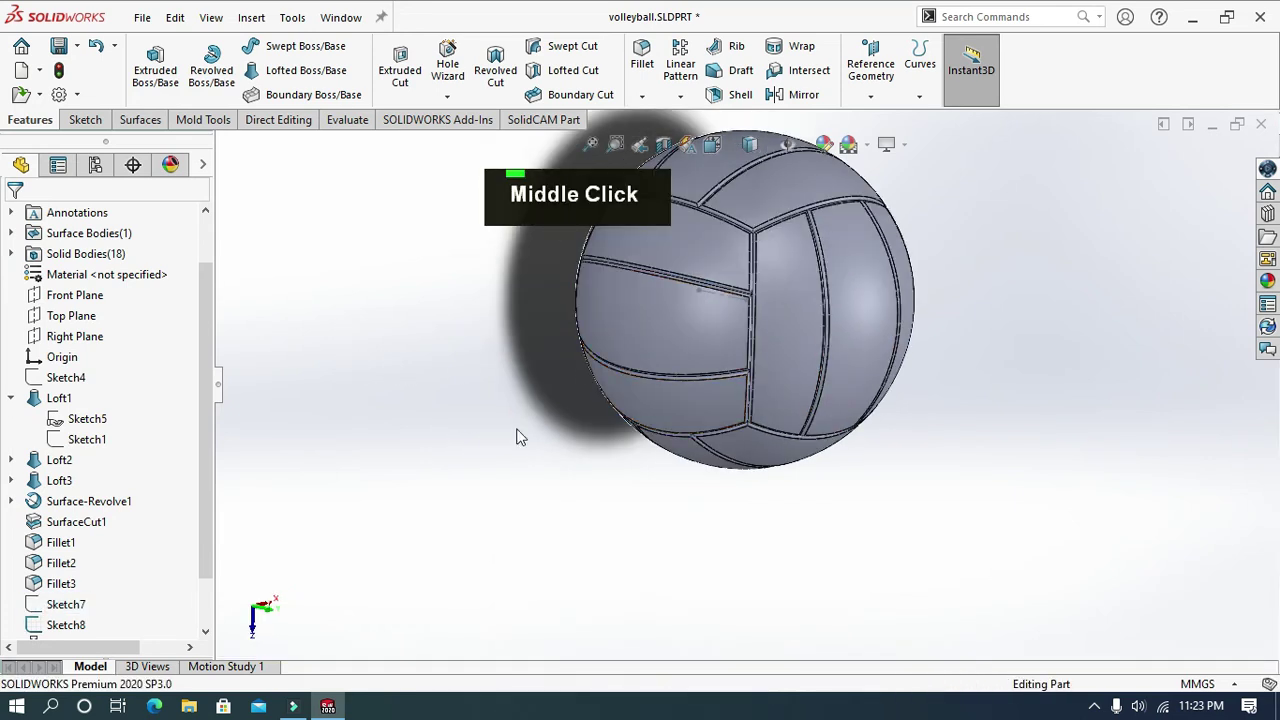
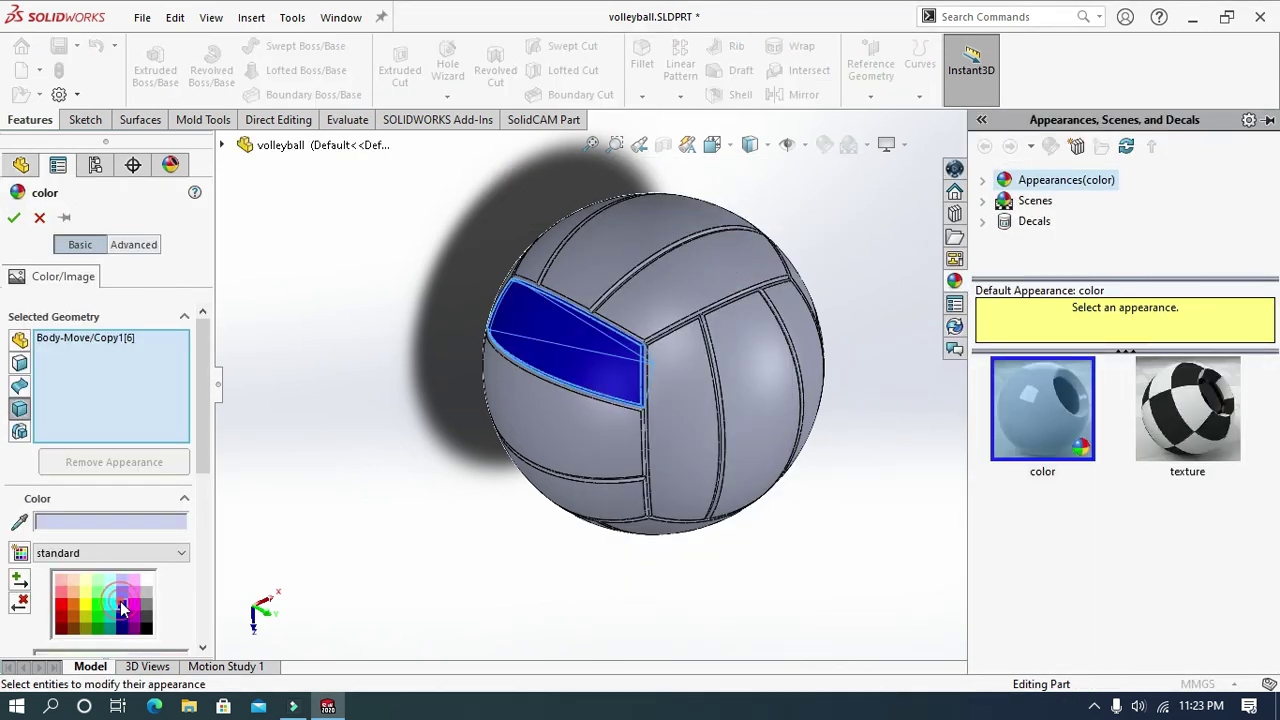
Step: Paint one set of panel bodies blue and another green via Appearance colour, turning the ball to reach them
middle_click(619, 601)
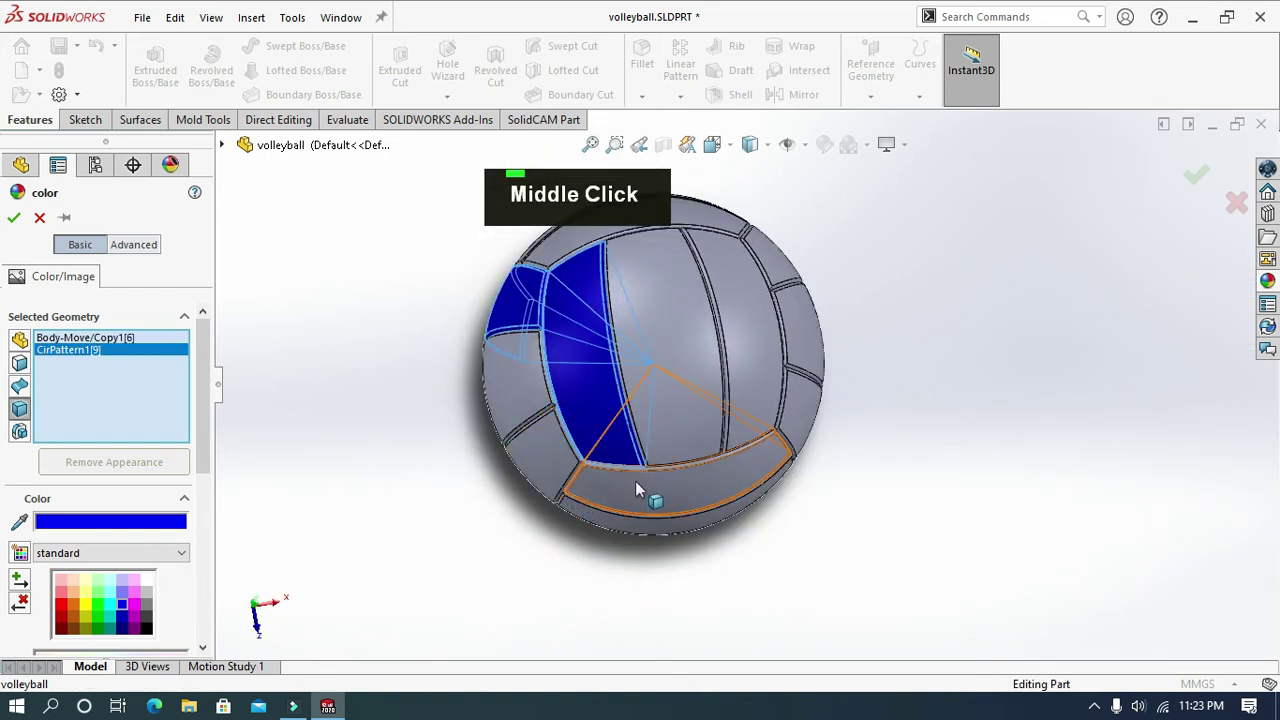
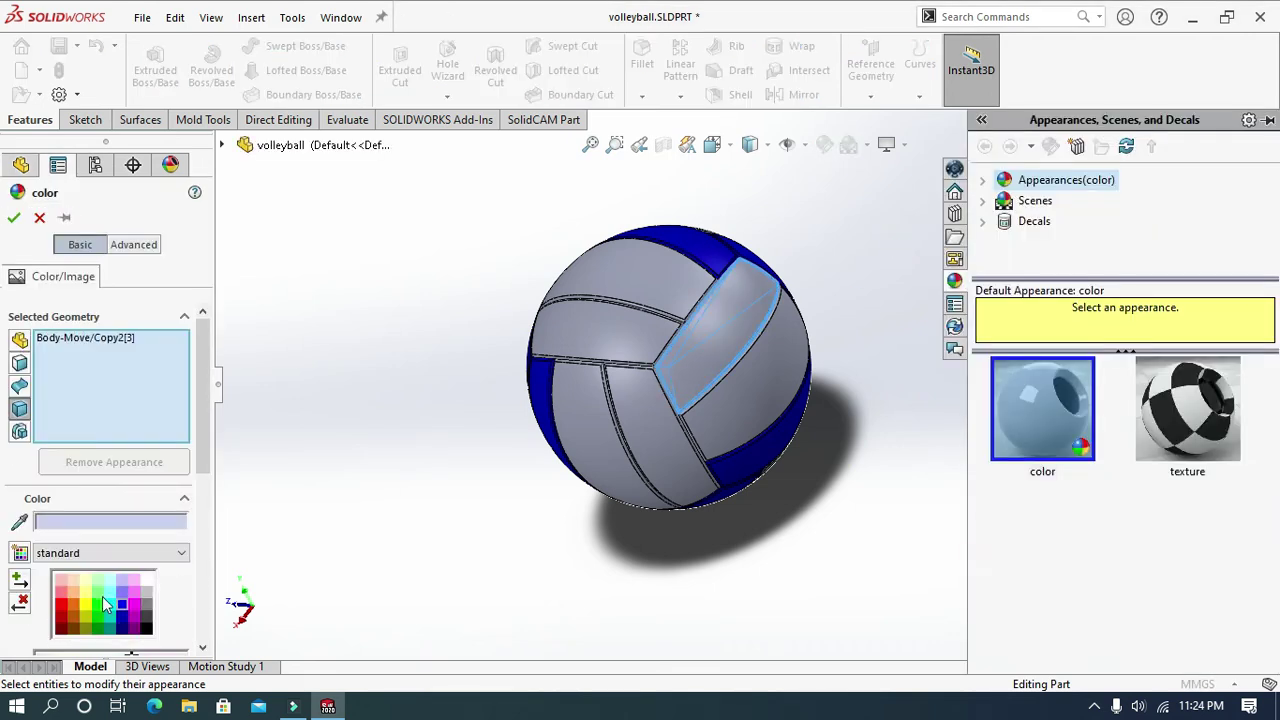
middle_click(314, 615)
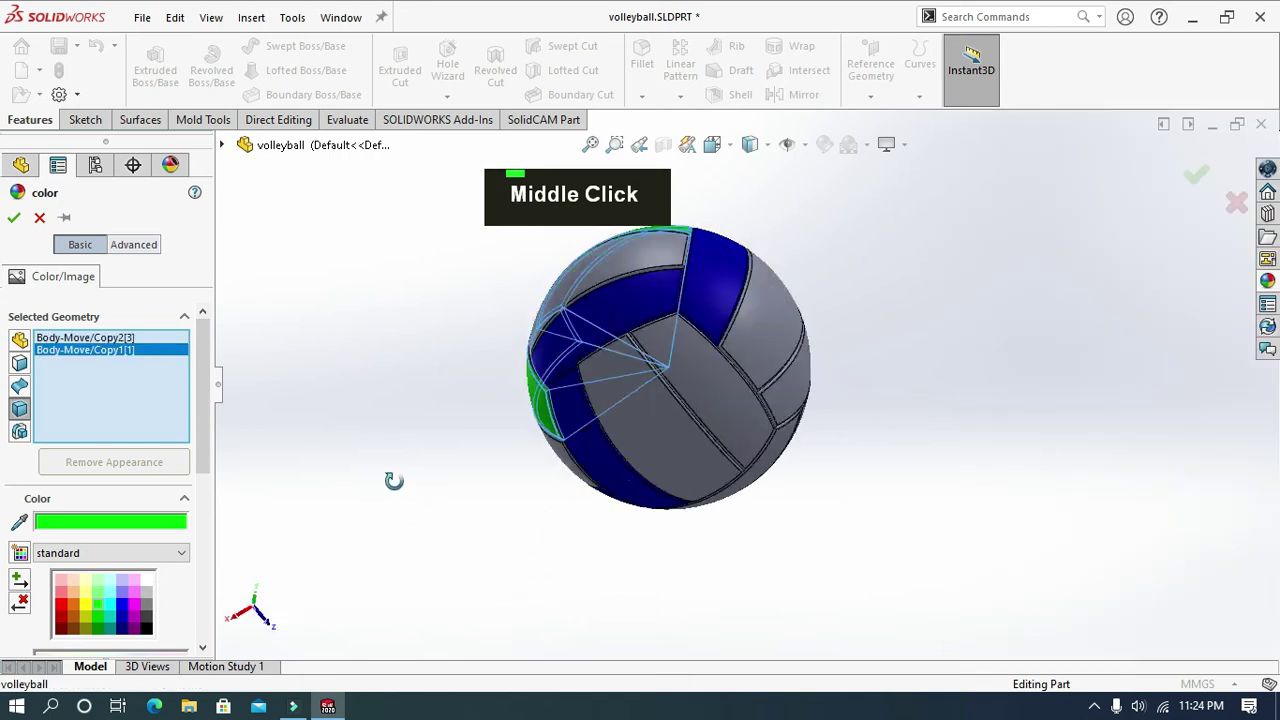
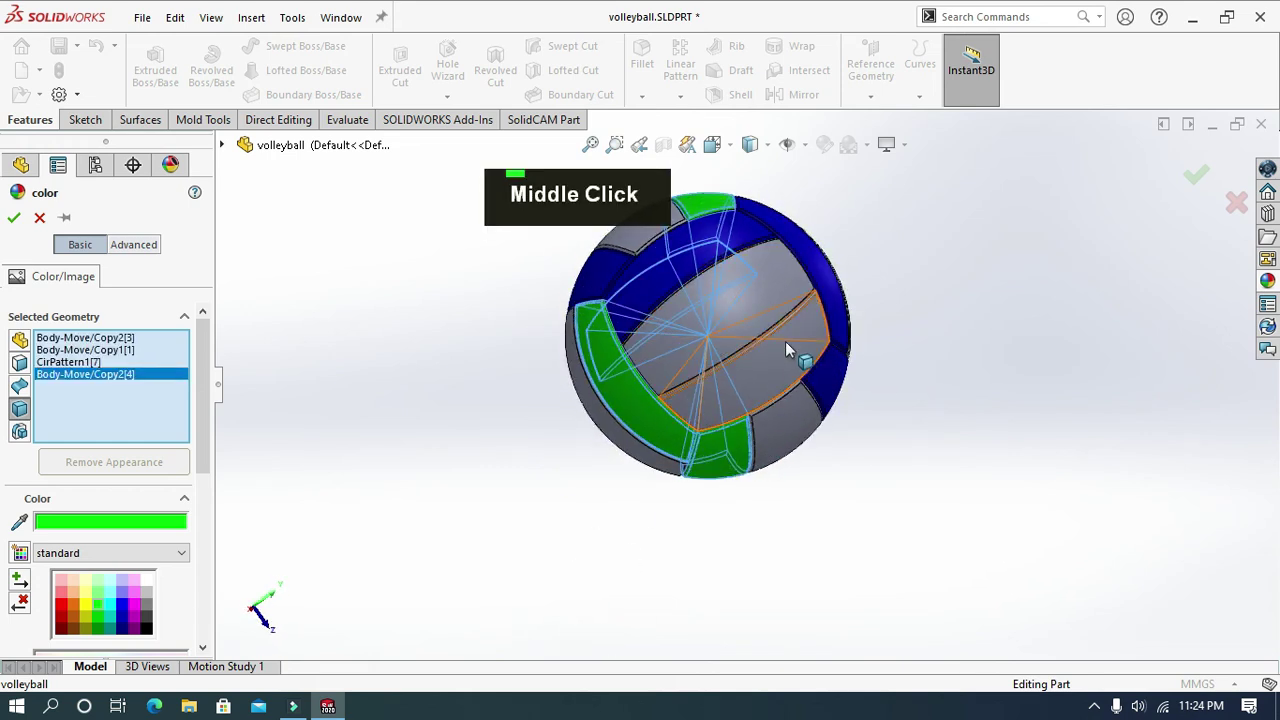
middle_click(832, 525)
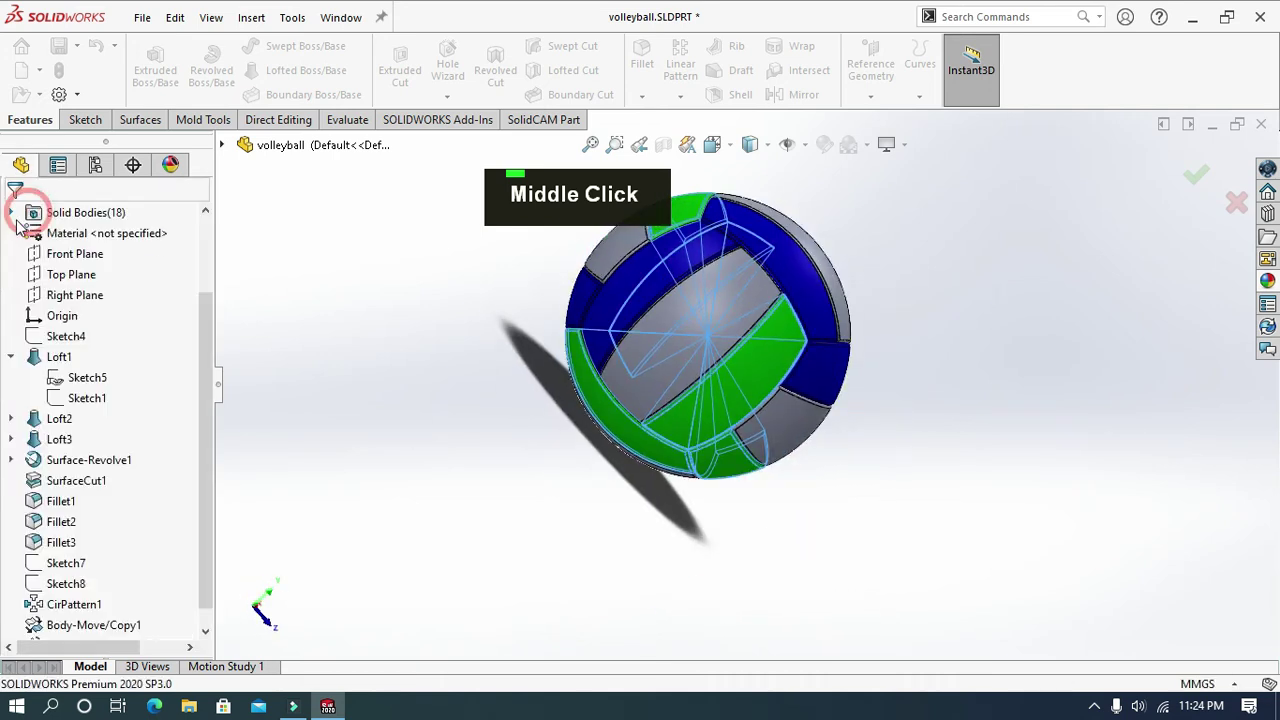
Step: Find a remaining grey panel on the ball and set its appearance to green
middle_click(451, 487)
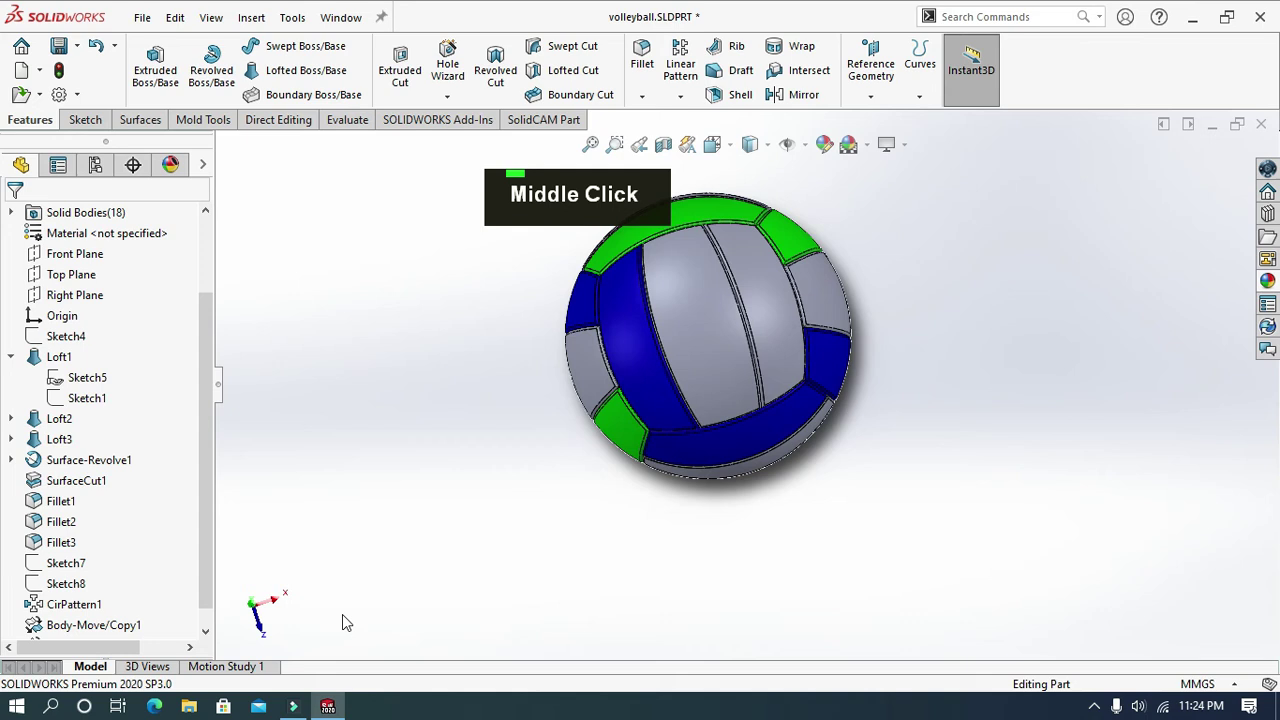
scroll(up, 3)
middle_click(365, 605)
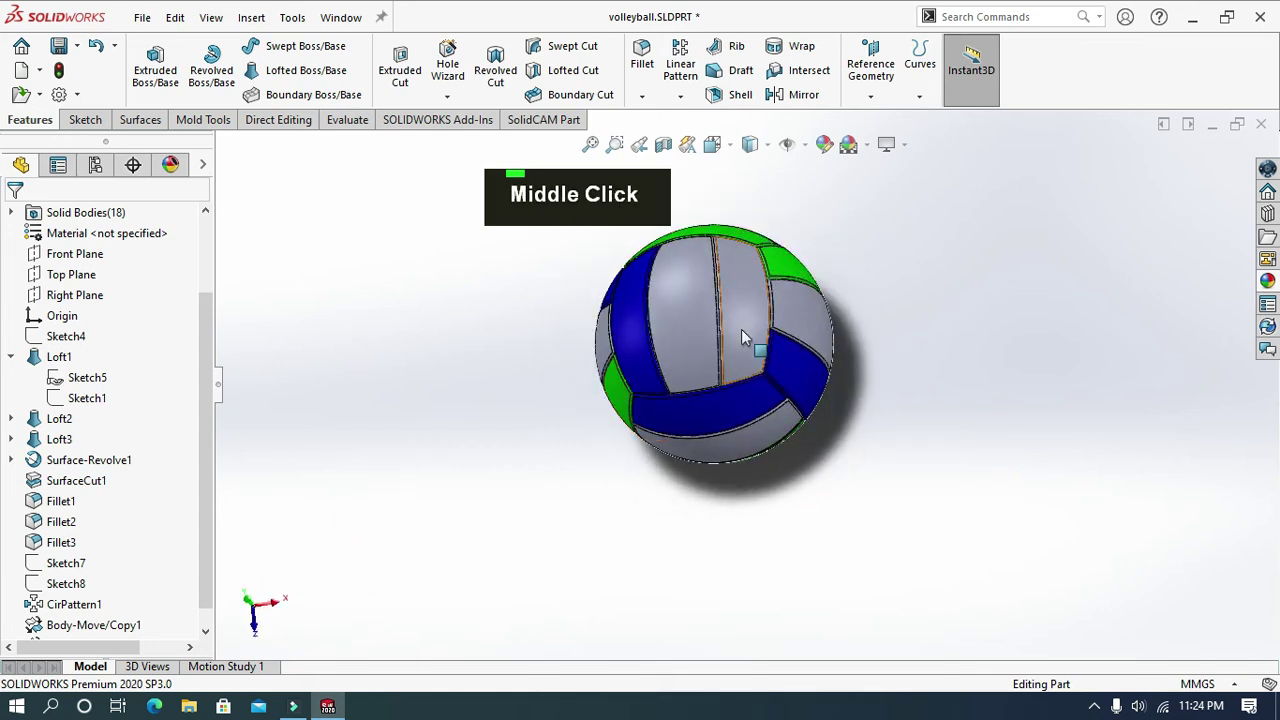
right_click(748, 335)
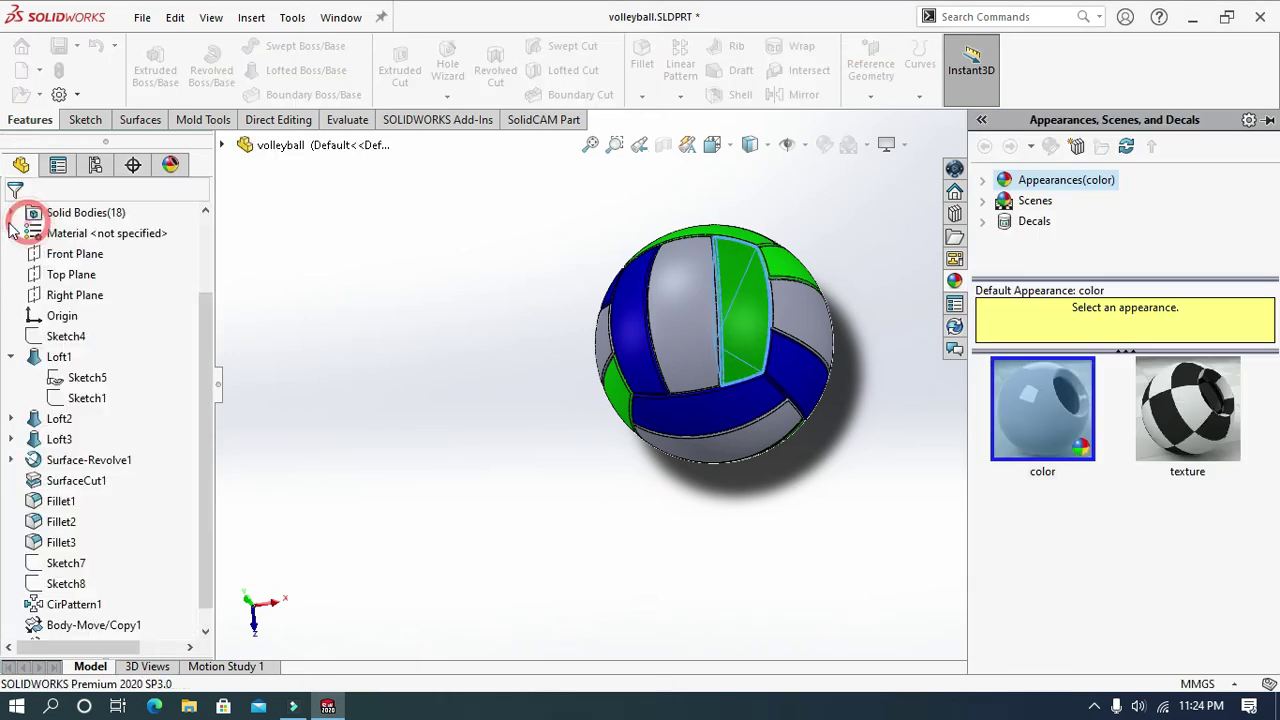
Step: Select the other grey panels and paint them red, completing the red, green and blue ball
middle_click(493, 431)
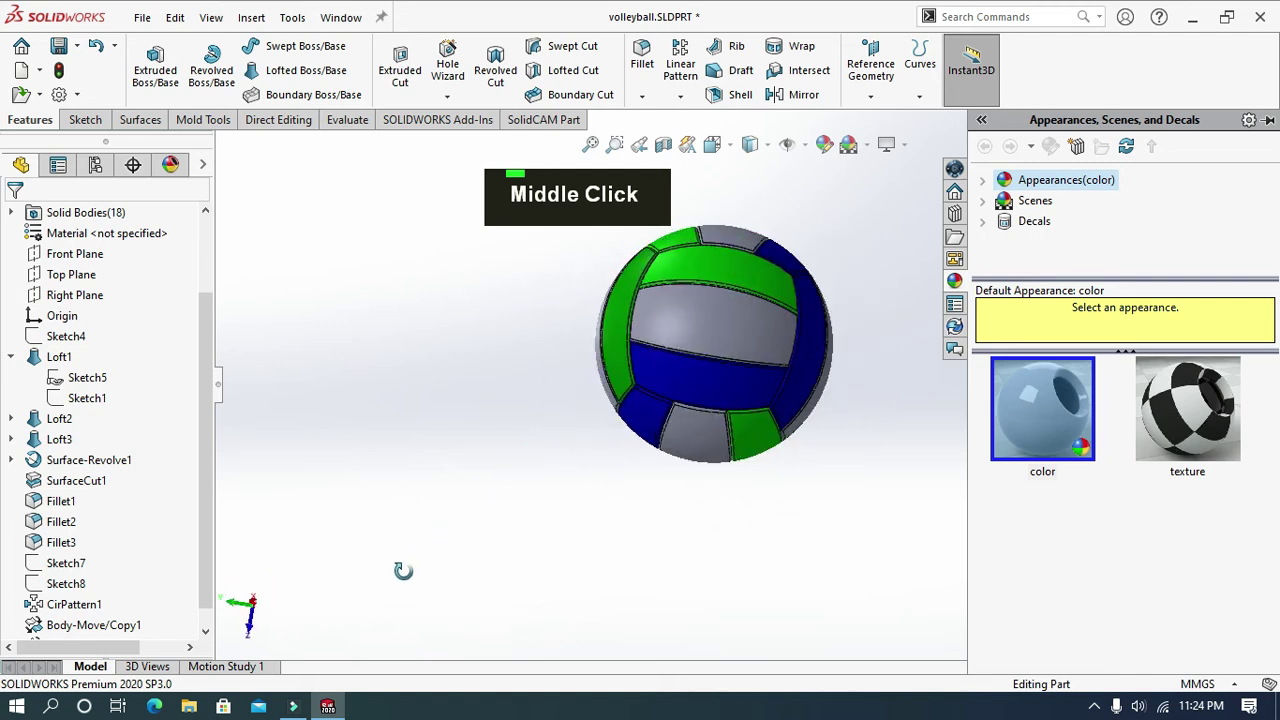
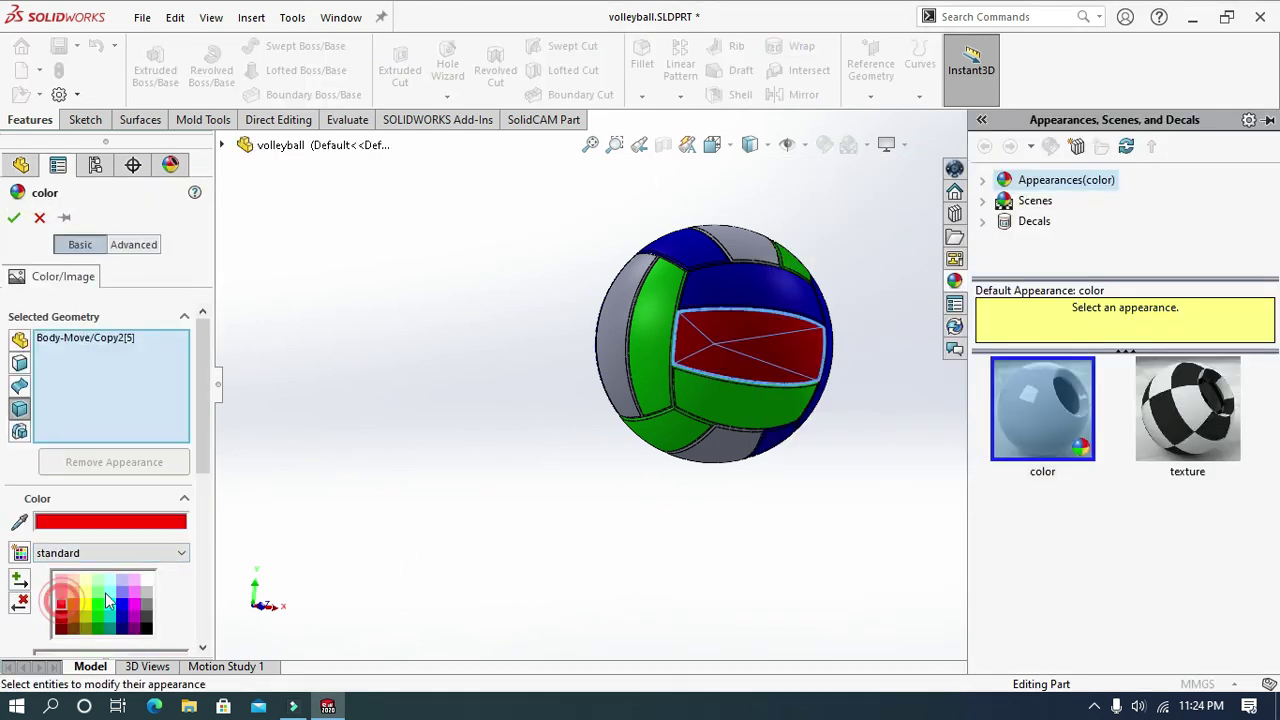
right_click(287, 546)
middle_click(308, 546)
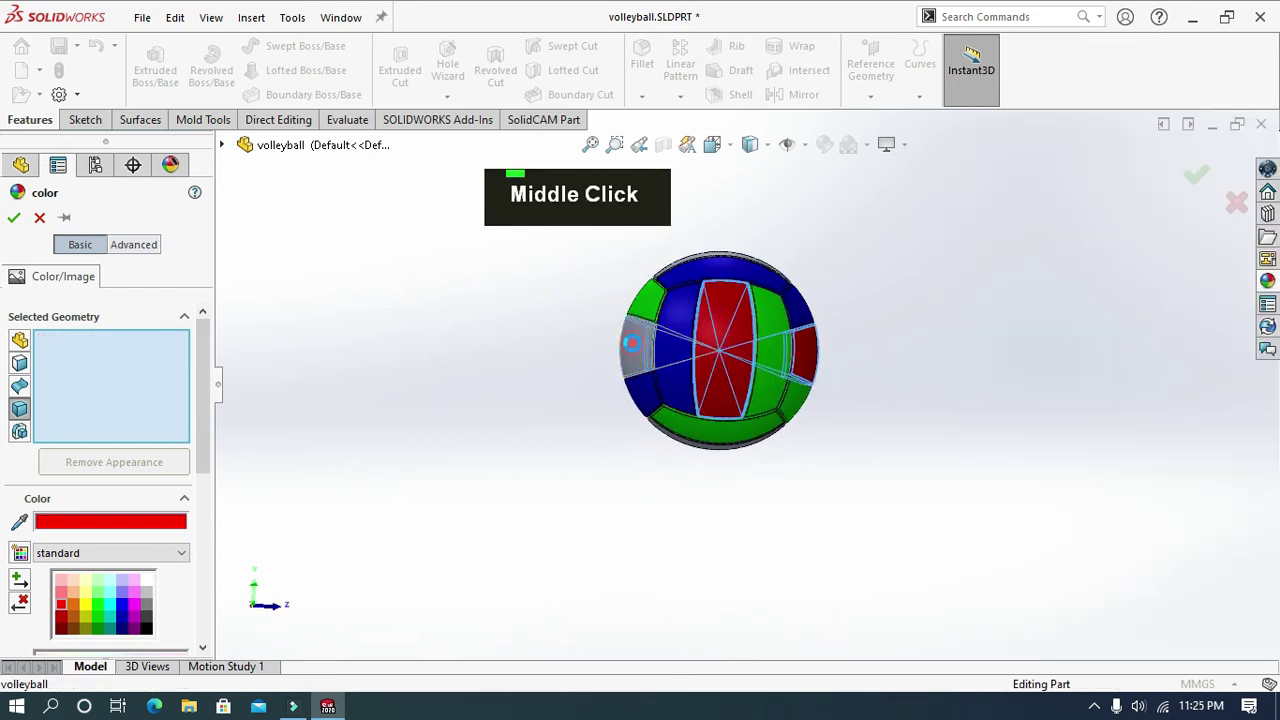
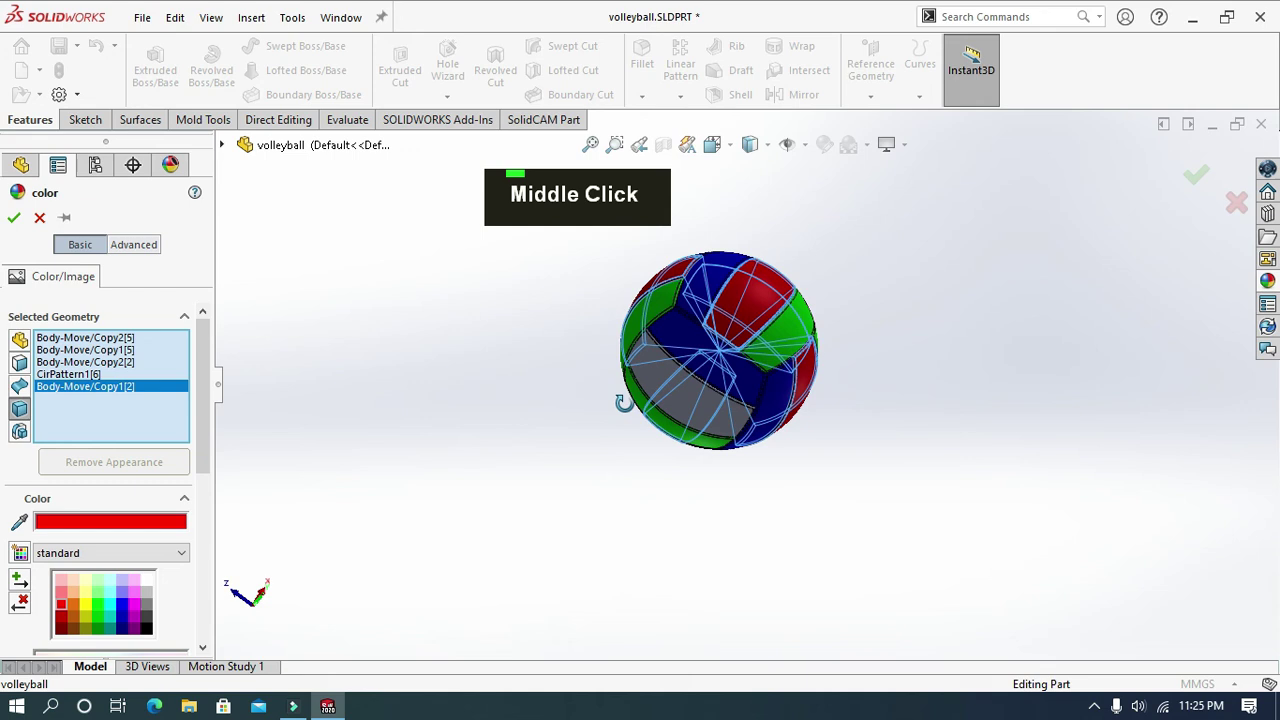
scroll(up, 3)
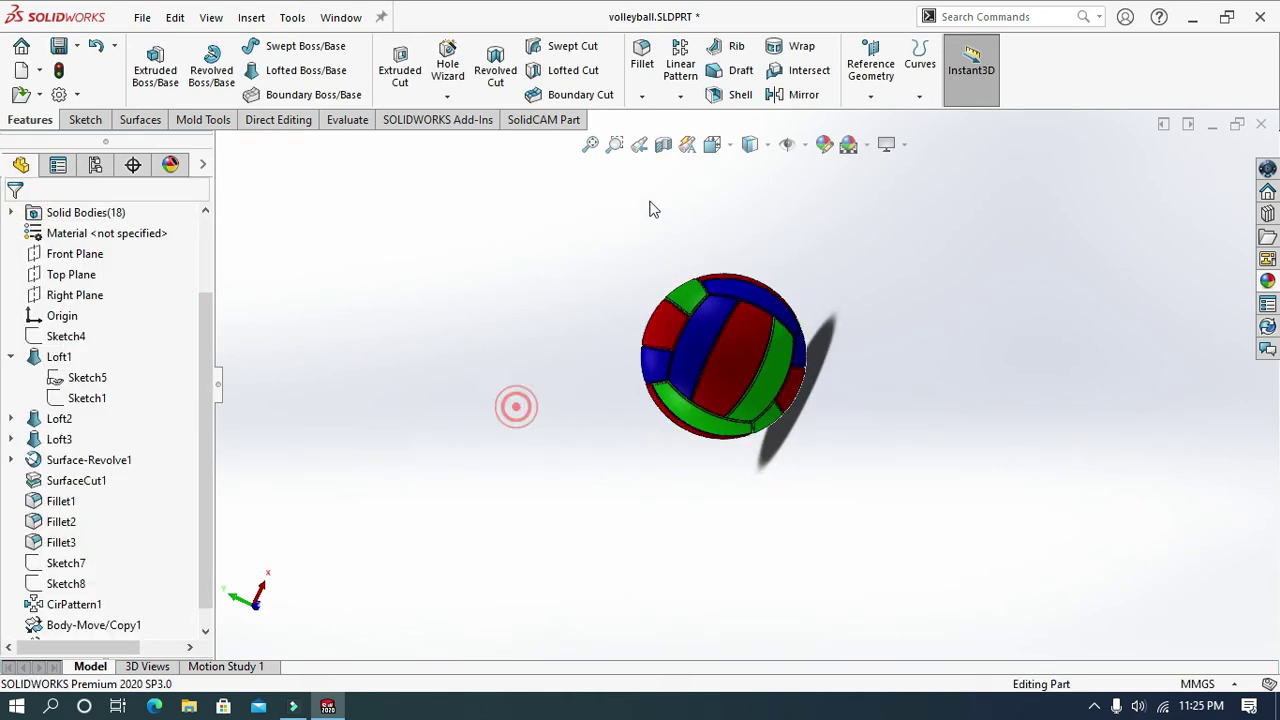
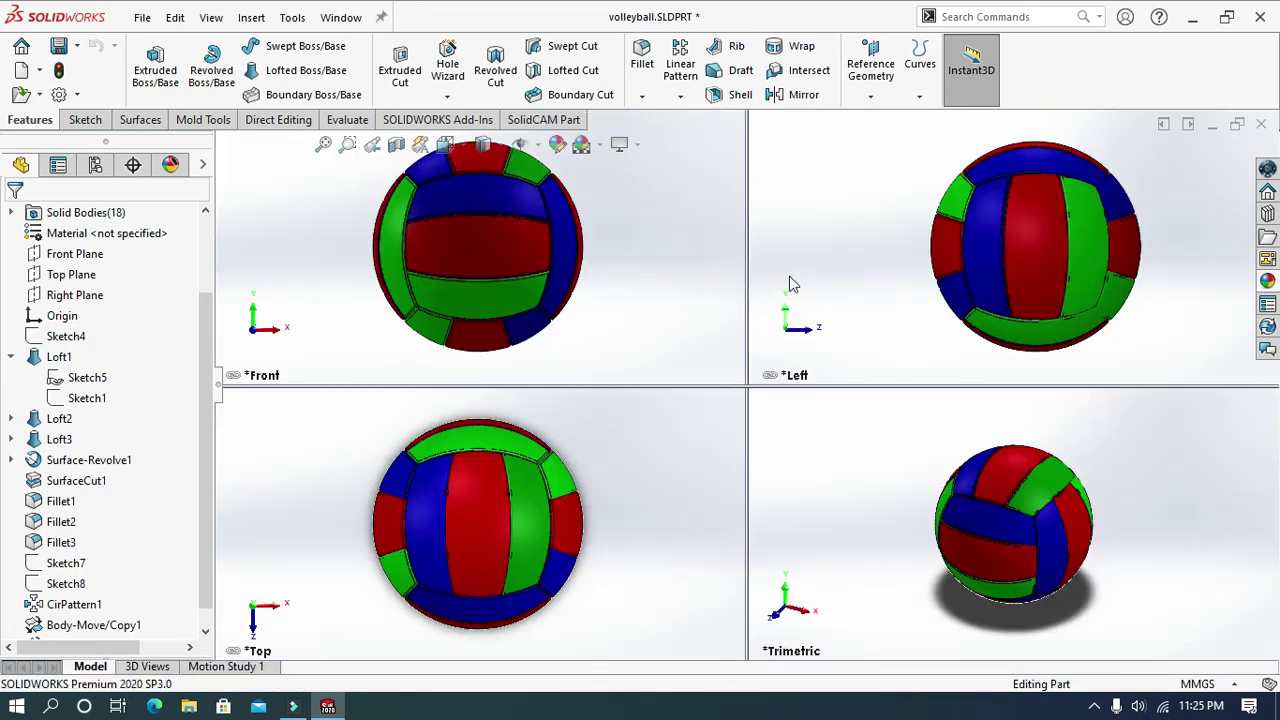
scroll(down, 3)
scroll(up, 3)
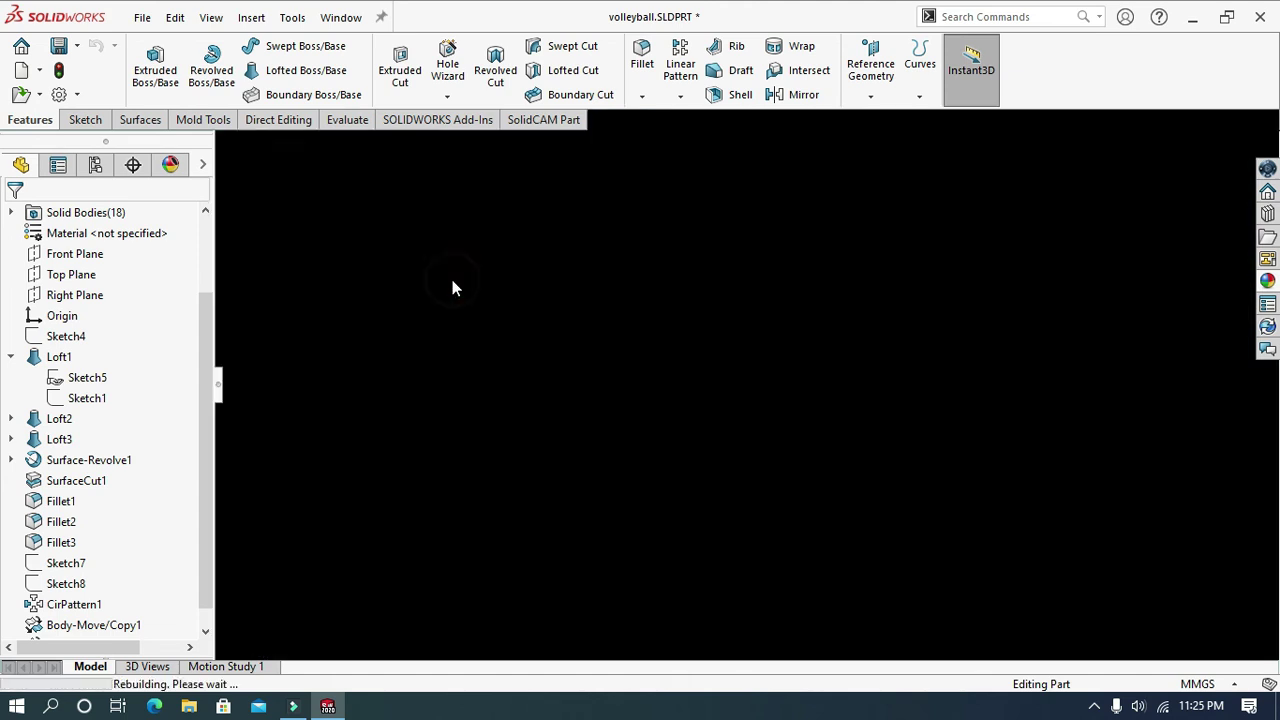
Step: Turn the ball into position and browse the scene list toward the dark Rooftop scene
scroll(down, 3)
middle_click(804, 558)
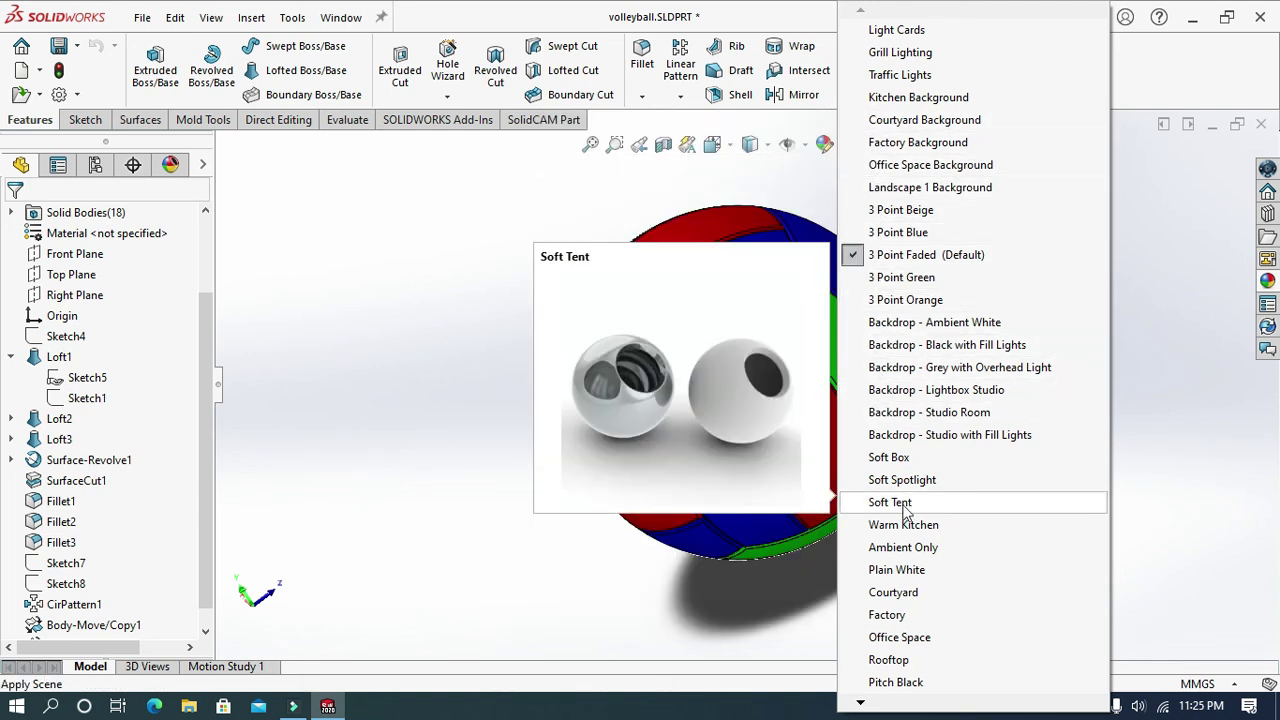
scroll(down, 3)
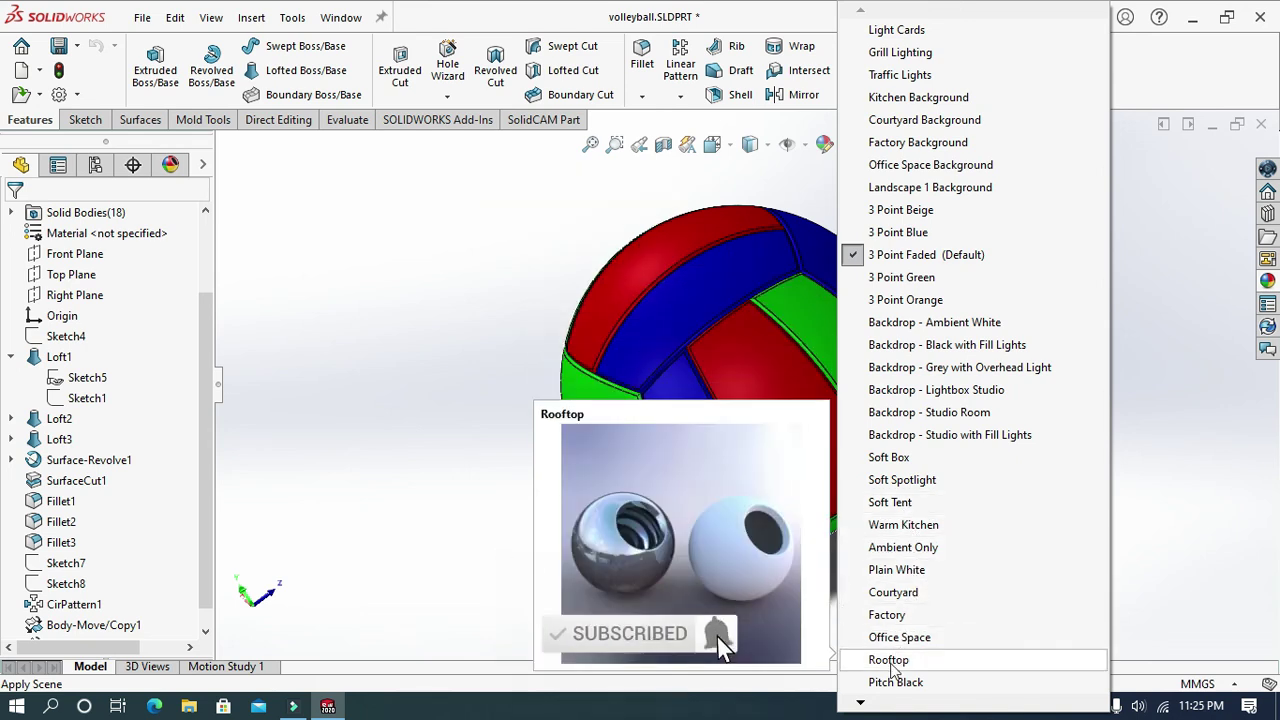
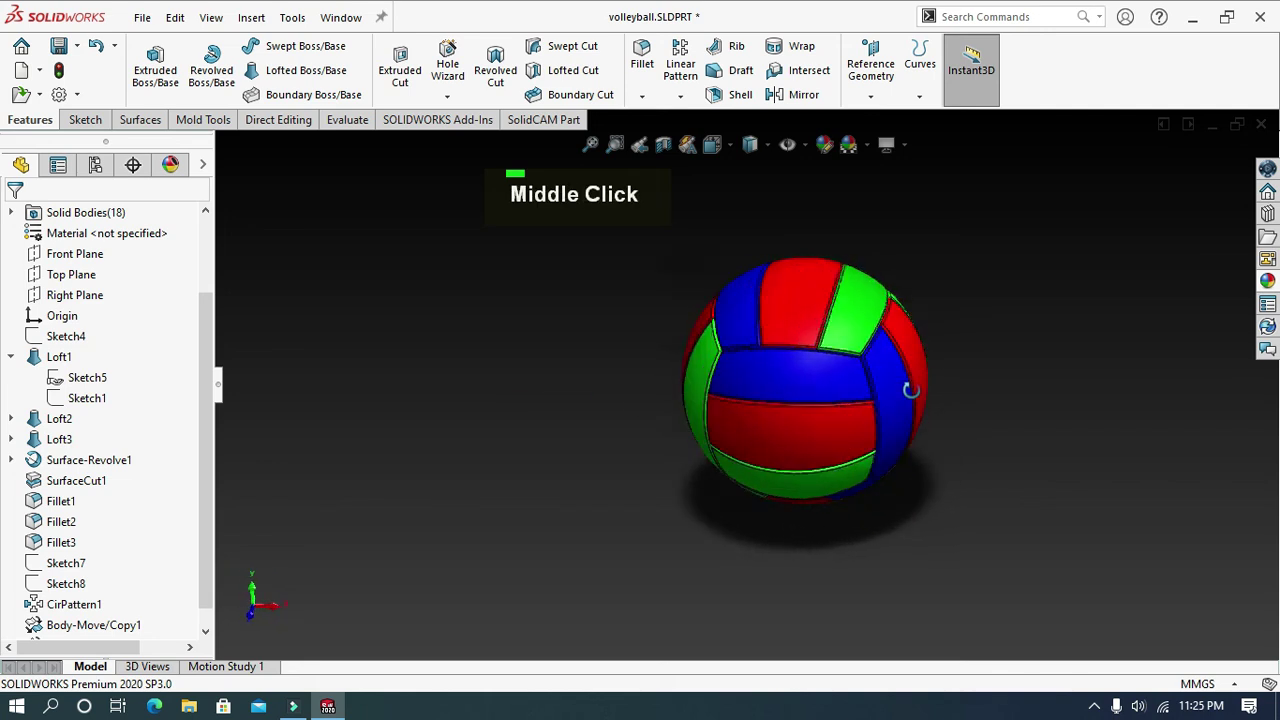
scroll(up, 3)
scroll(down, 3)
scroll(up, 3)
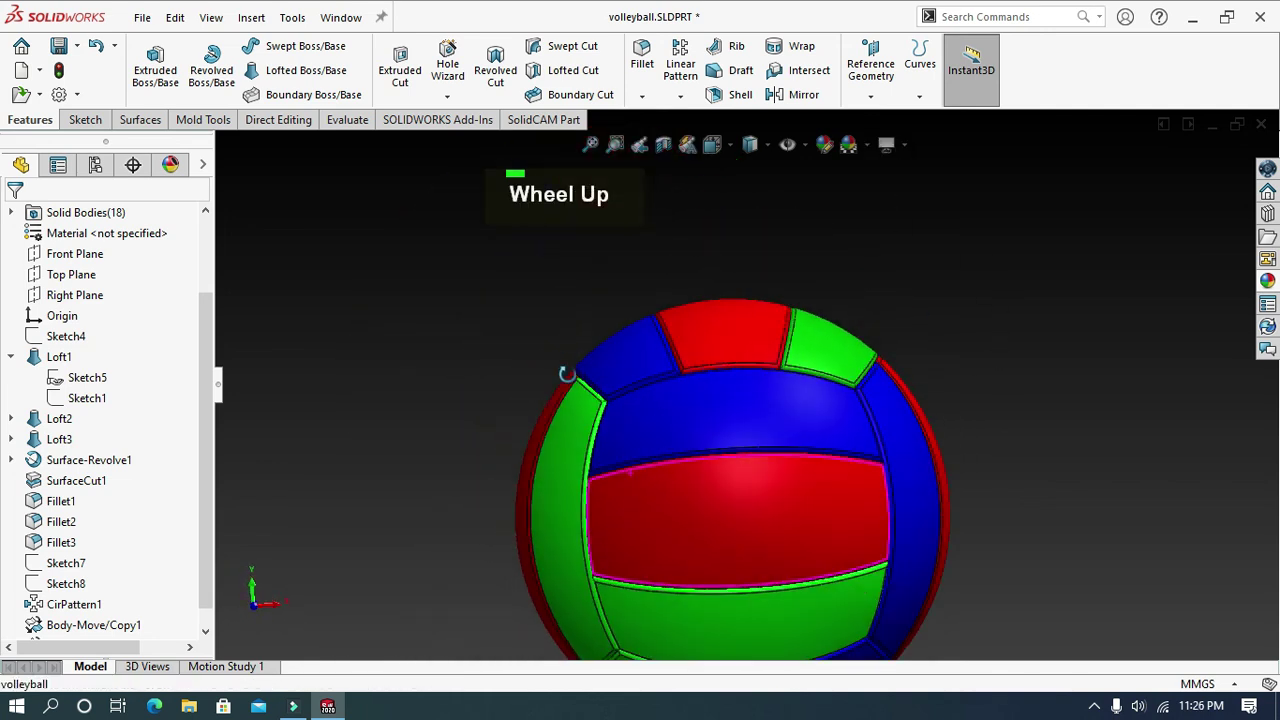
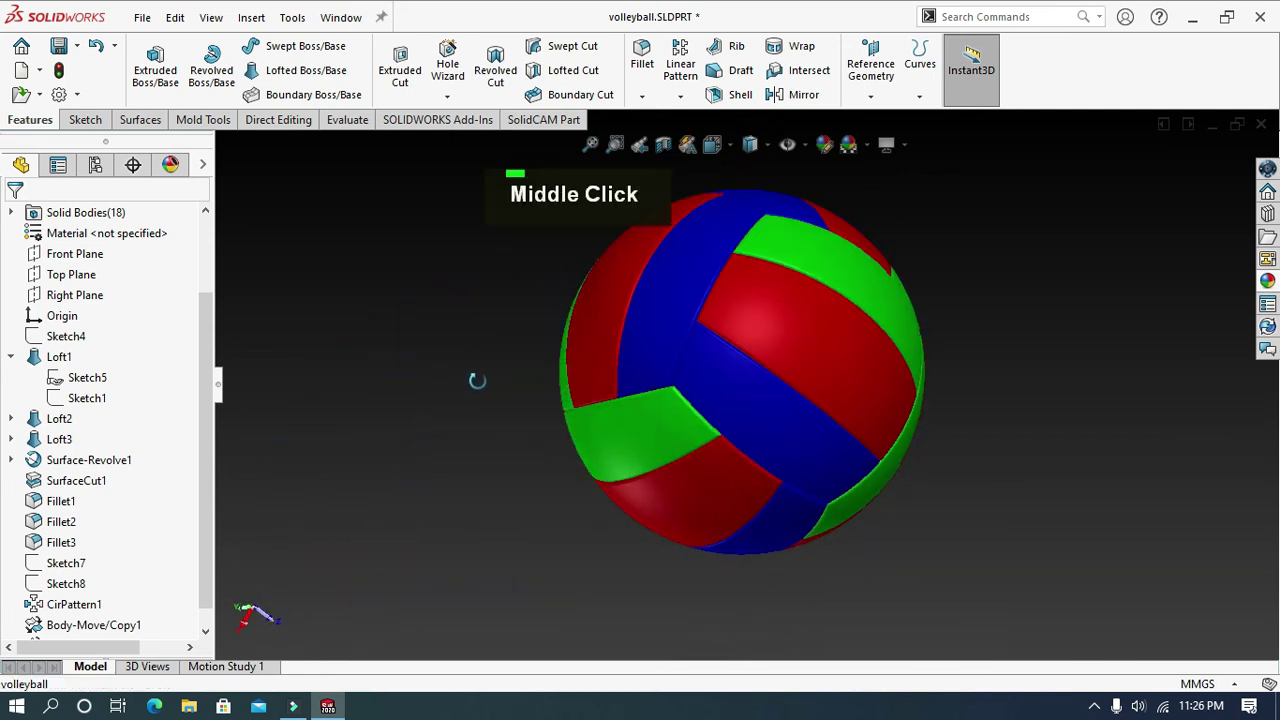
scroll(up, 3)
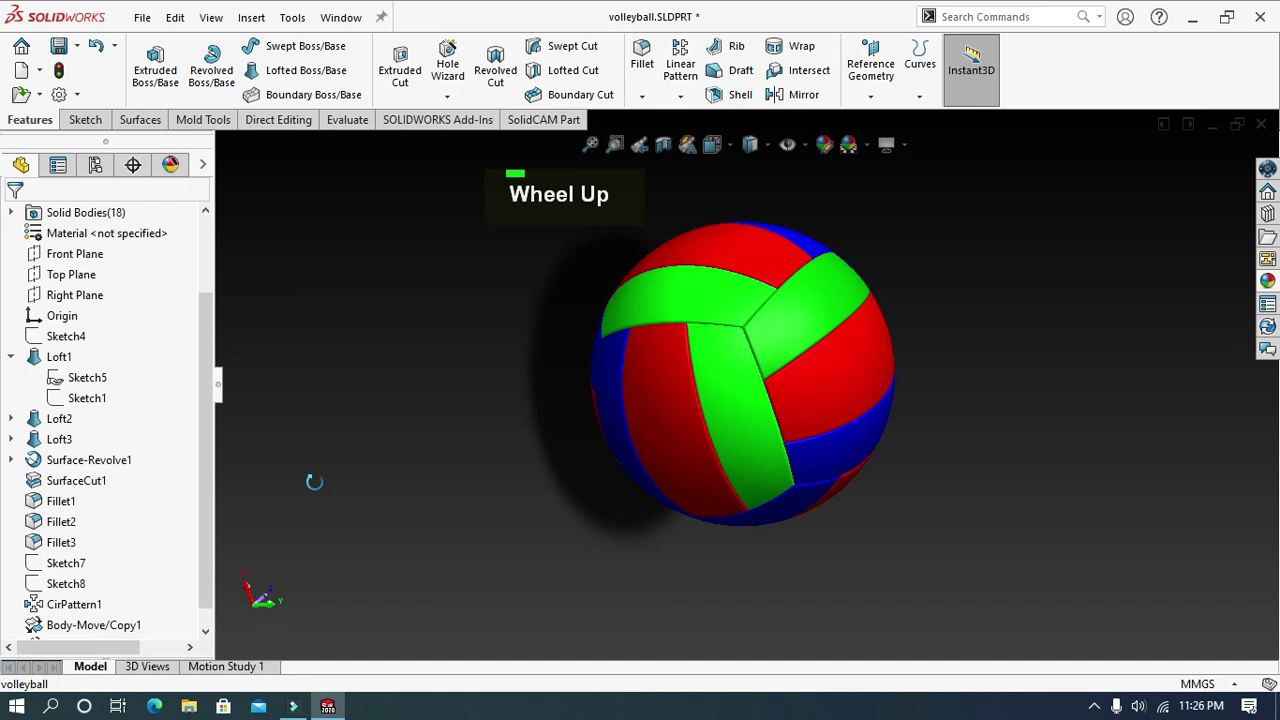